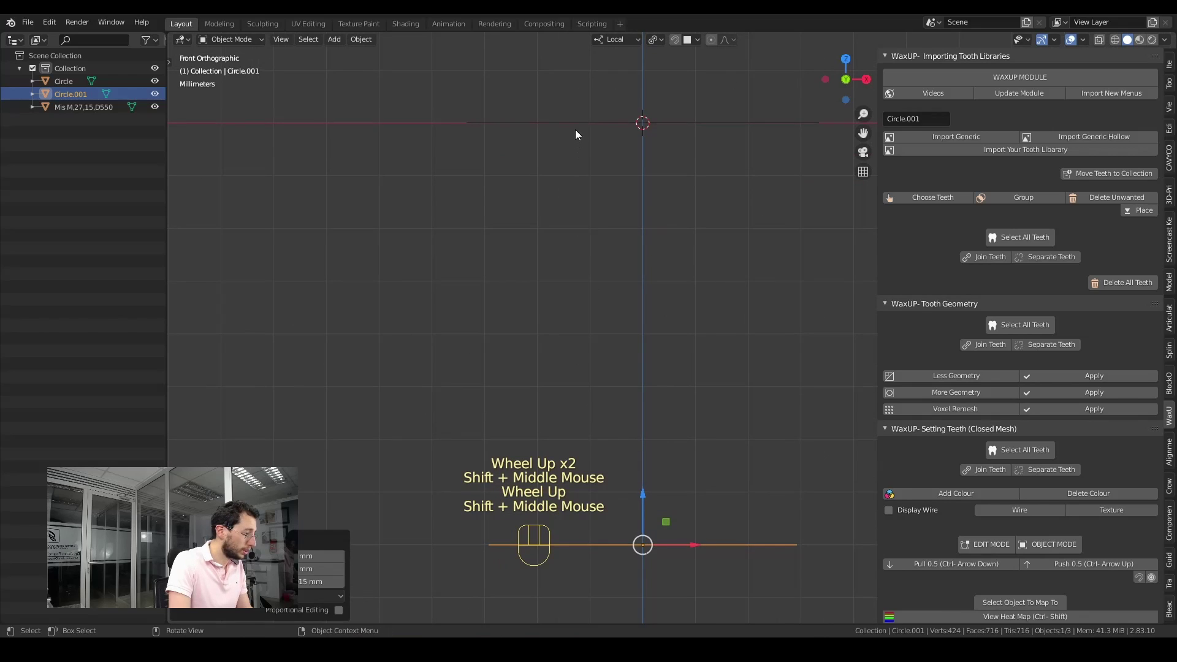
Select the Circle ring and enter Edit Mode on its geometry
{"action": "left_click", "coordinate": [579, 127]}
{"action": "scroll", "scroll_direction": "up", "scroll_amount": 3}
{"action": "left_click_drag", "start_coordinate": [622, 217], "coordinate": [620, 319]}
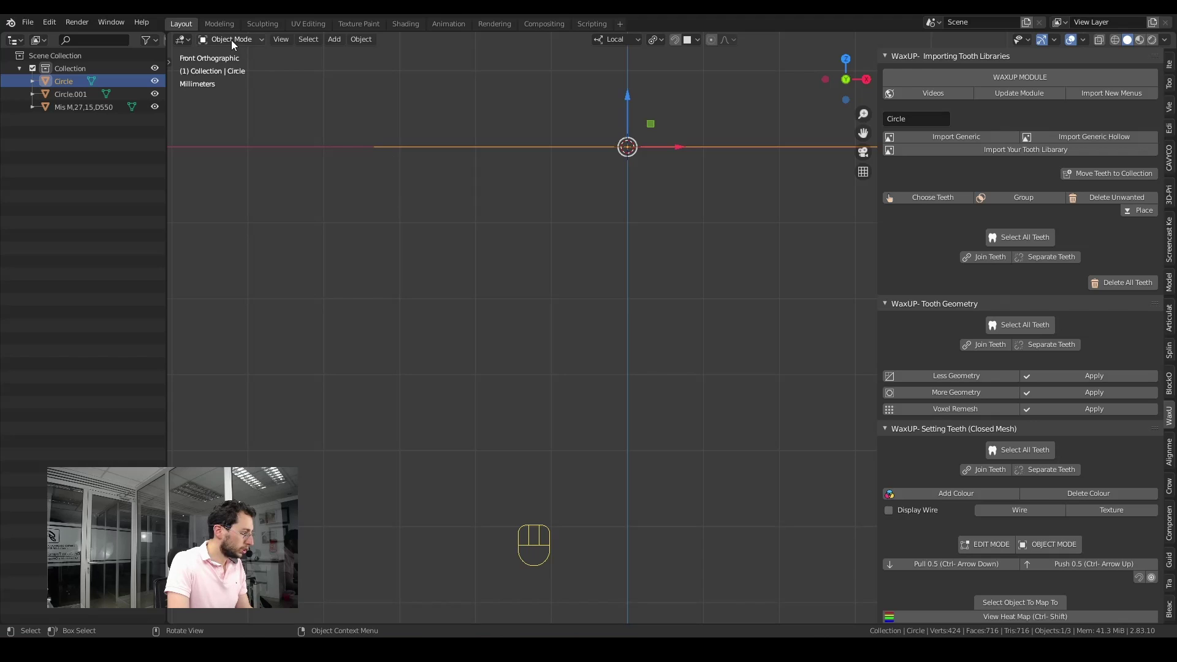
{"action": "left_click_drag", "start_coordinate": [233, 41], "coordinate": [230, 69]}
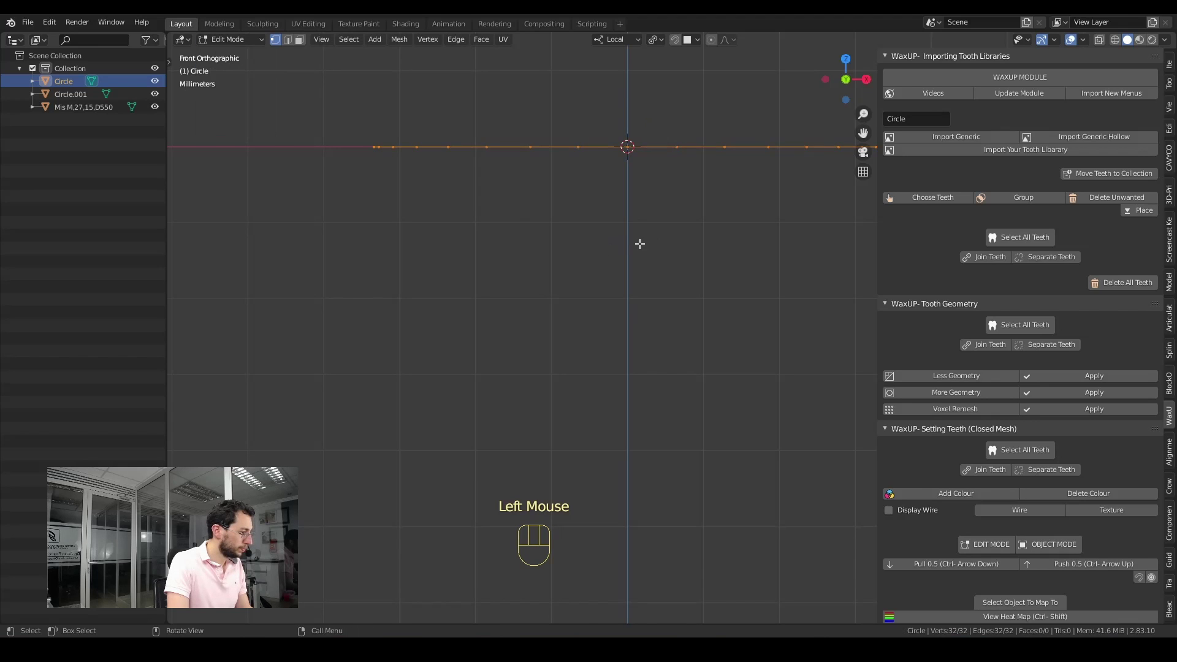
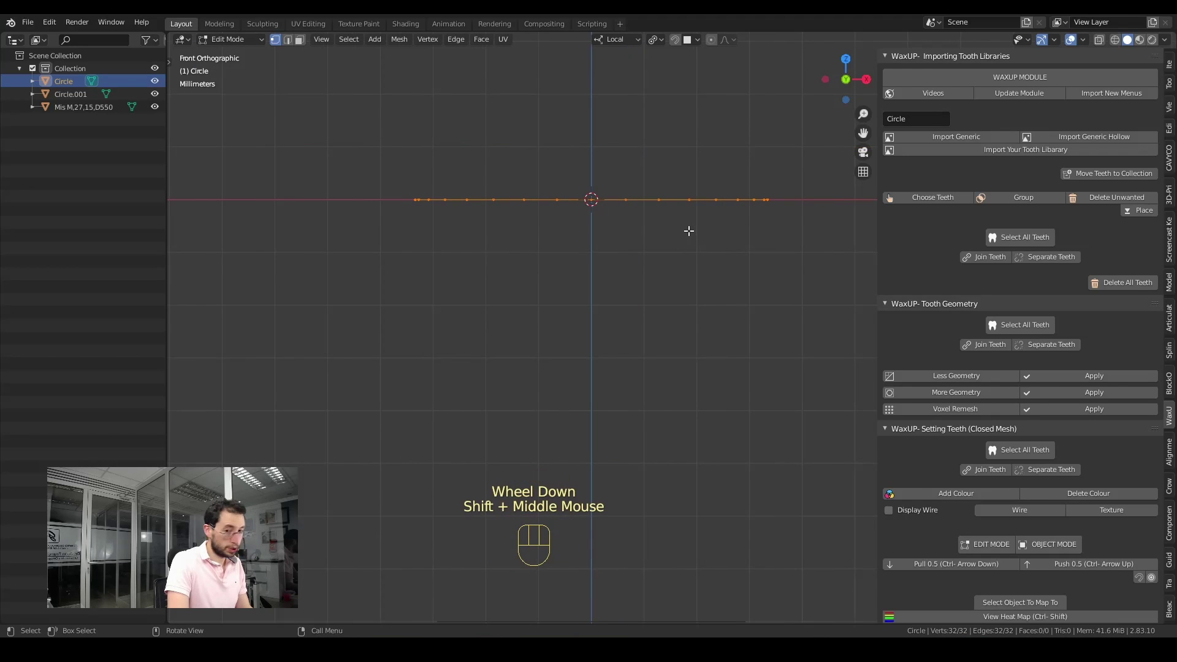
Extrude the whole ring 0.5 mm along Z into a thin band and return to Object Mode
{"action": "key", "text": "e"}
{"action": "key", "text": "z"}
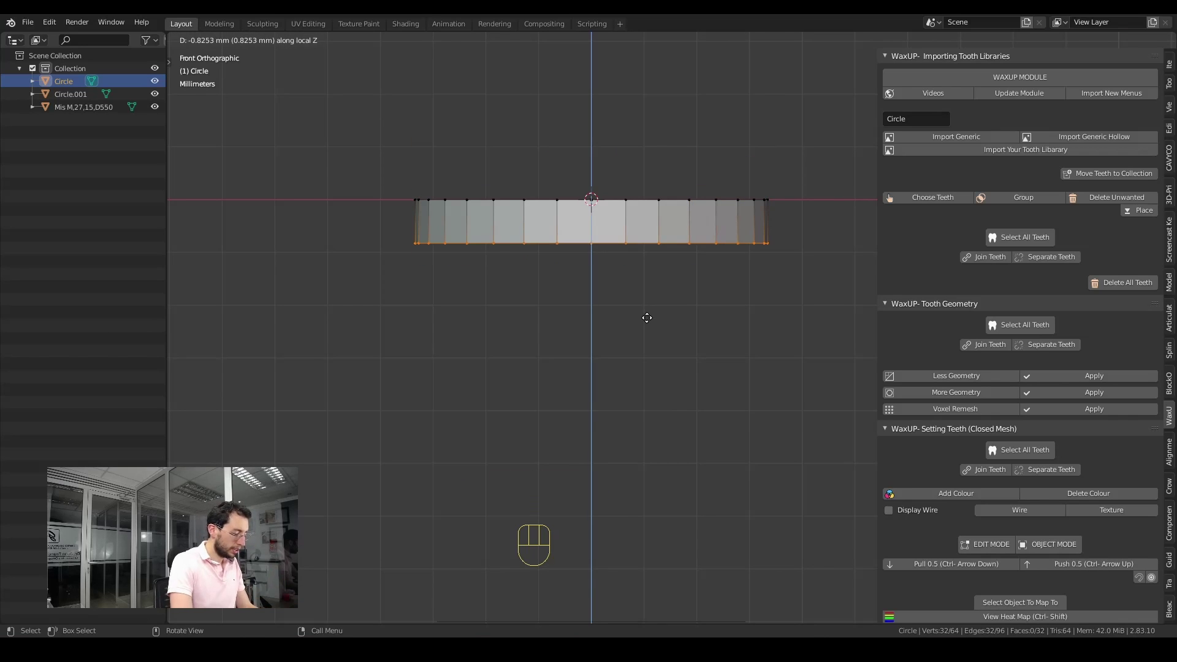
{"action": "key", "text": "KP_0"}
{"action": "key", "text": "KP_Decimal"}
{"action": "key", "text": "KP_5"}
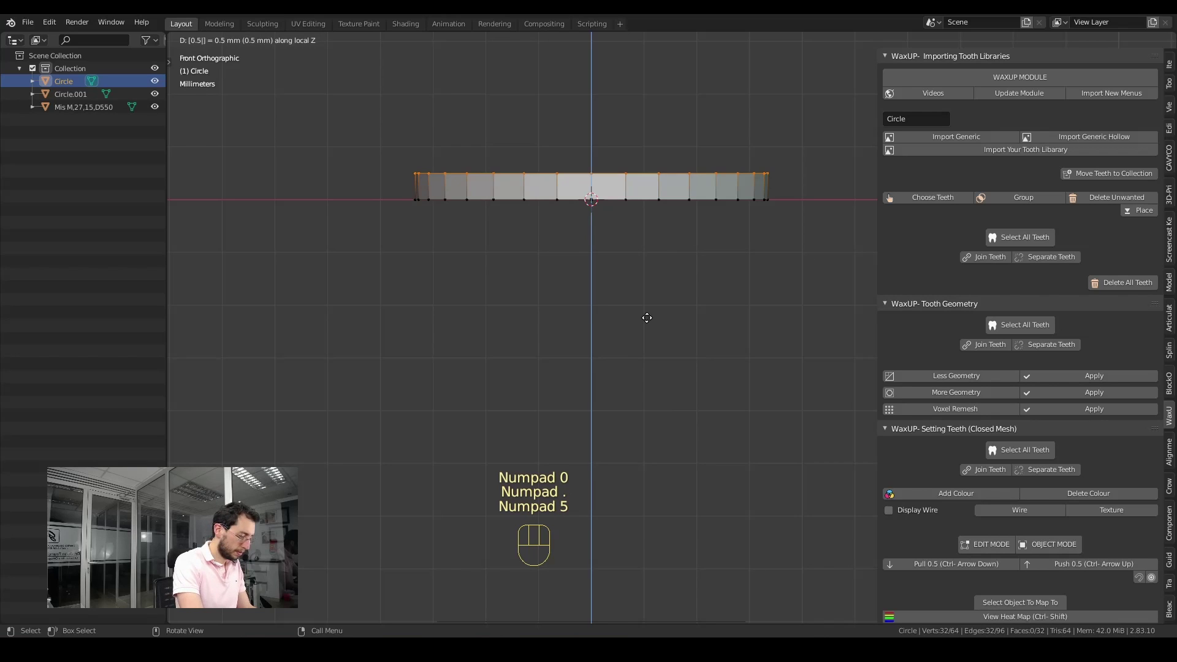
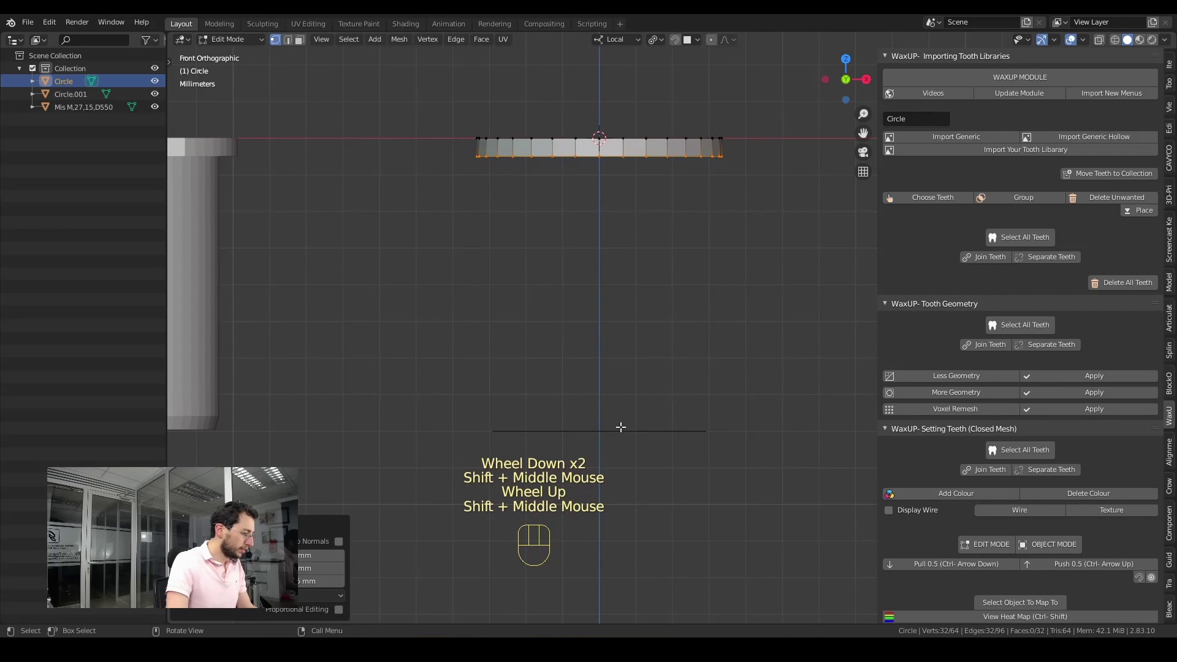
{"action": "key", "text": "Tab"}
Select Circle.001 and turn on edge snapping for transforms
{"action": "left_click", "coordinate": [628, 439]}
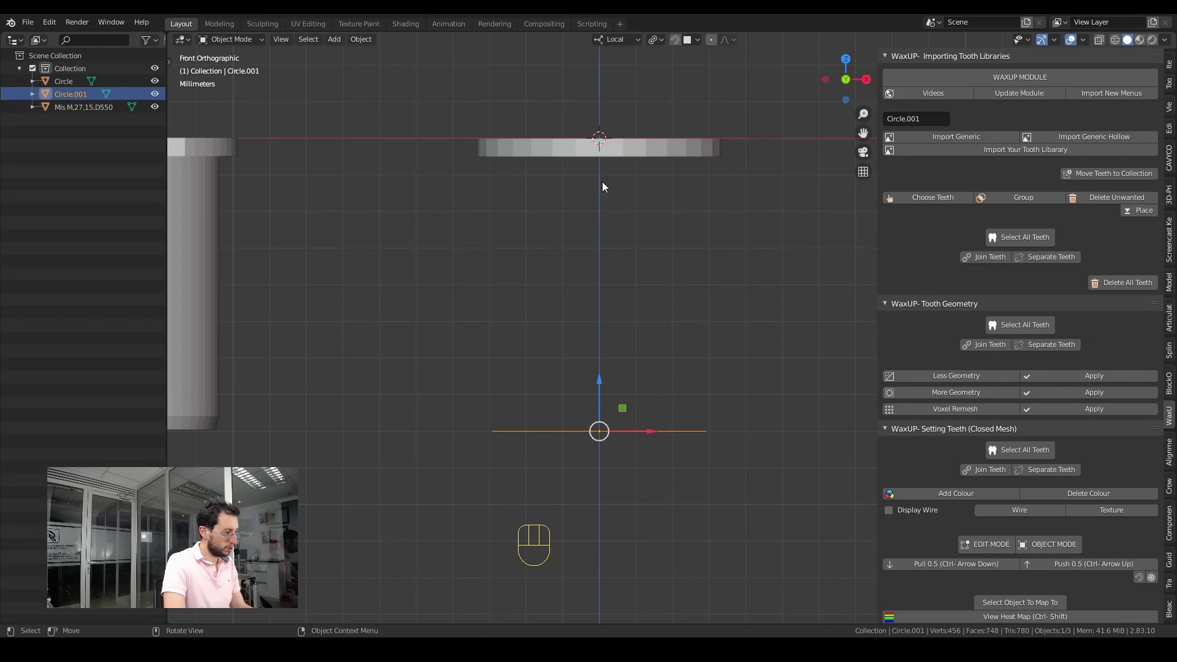
{"action": "scroll", "scroll_direction": "up", "scroll_amount": 3}
{"action": "middle_click", "coordinate": [735, 245]}
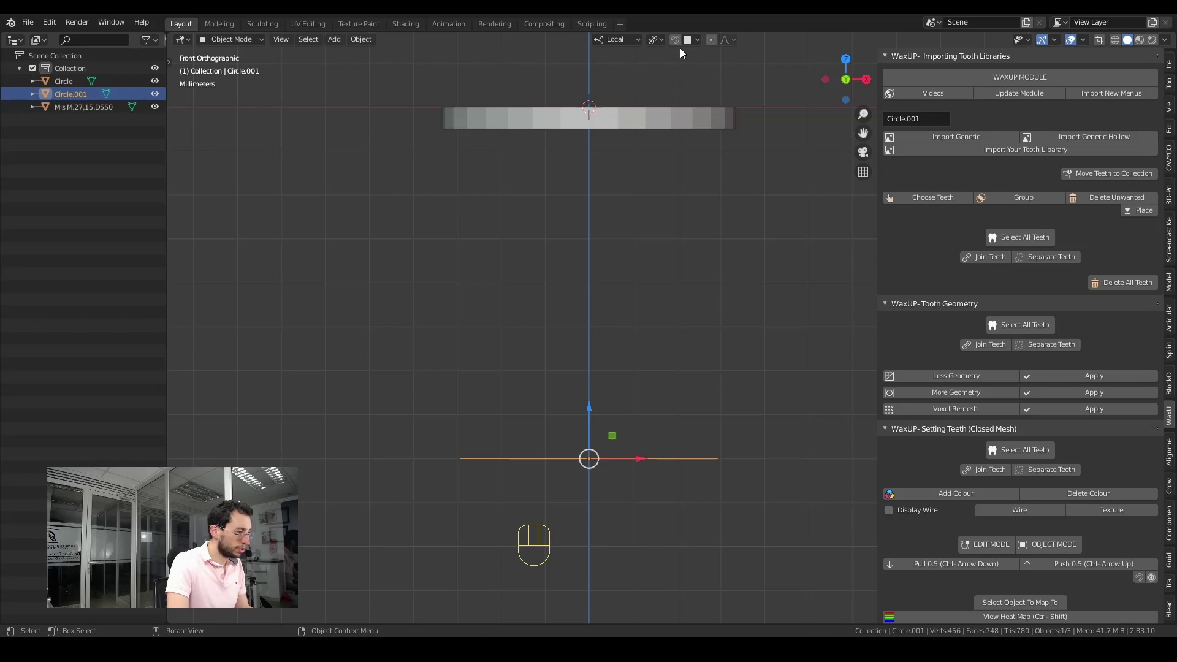
{"action": "left_click_drag", "start_coordinate": [696, 44], "coordinate": [680, 46]}
{"action": "left_click", "coordinate": [678, 46]}
Extrude the whole Circle.001 ring downward along Z into a long tube
{"action": "key", "text": "Tab"}
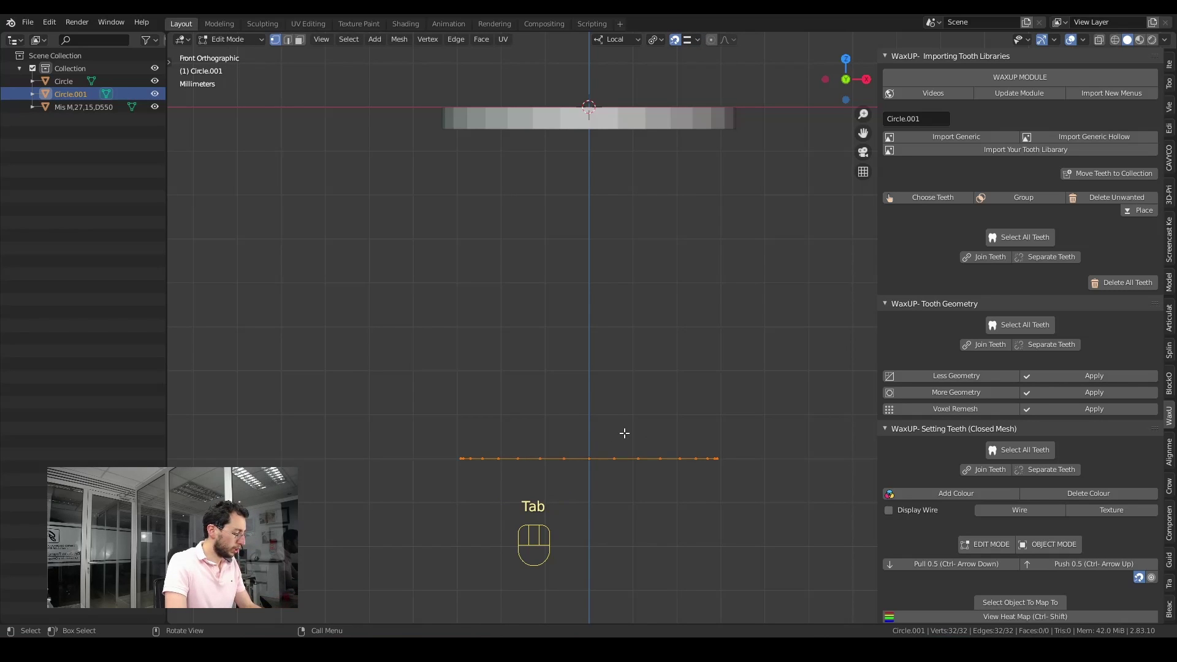
{"action": "key", "text": "e"}
{"action": "key", "text": "z"}
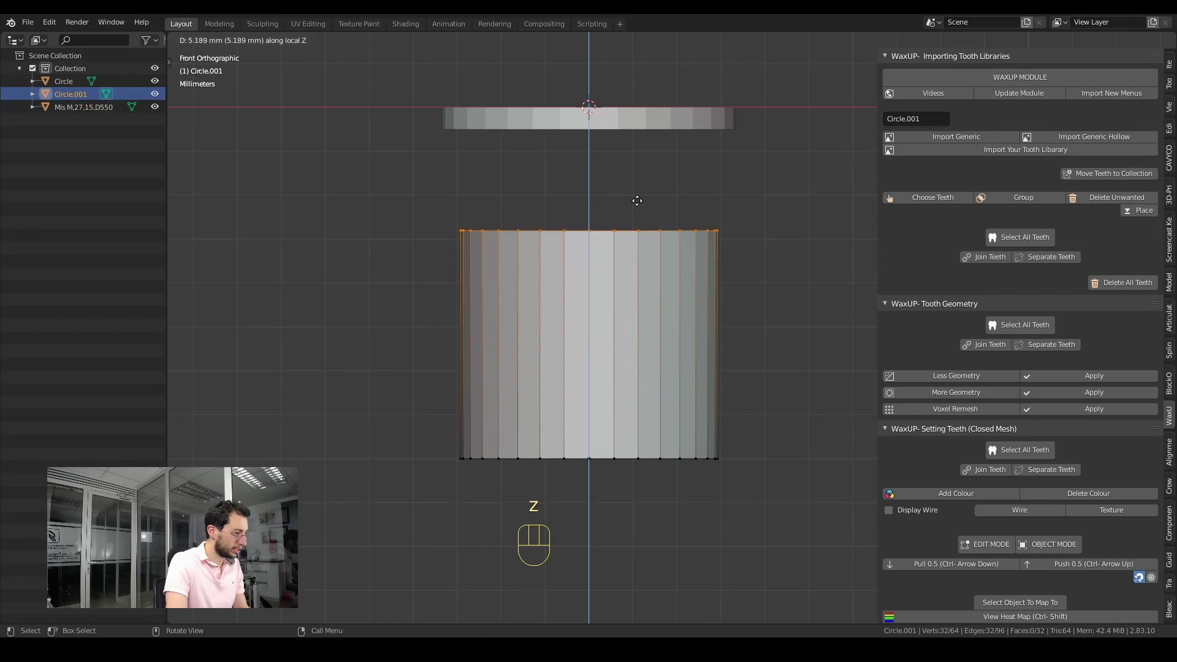
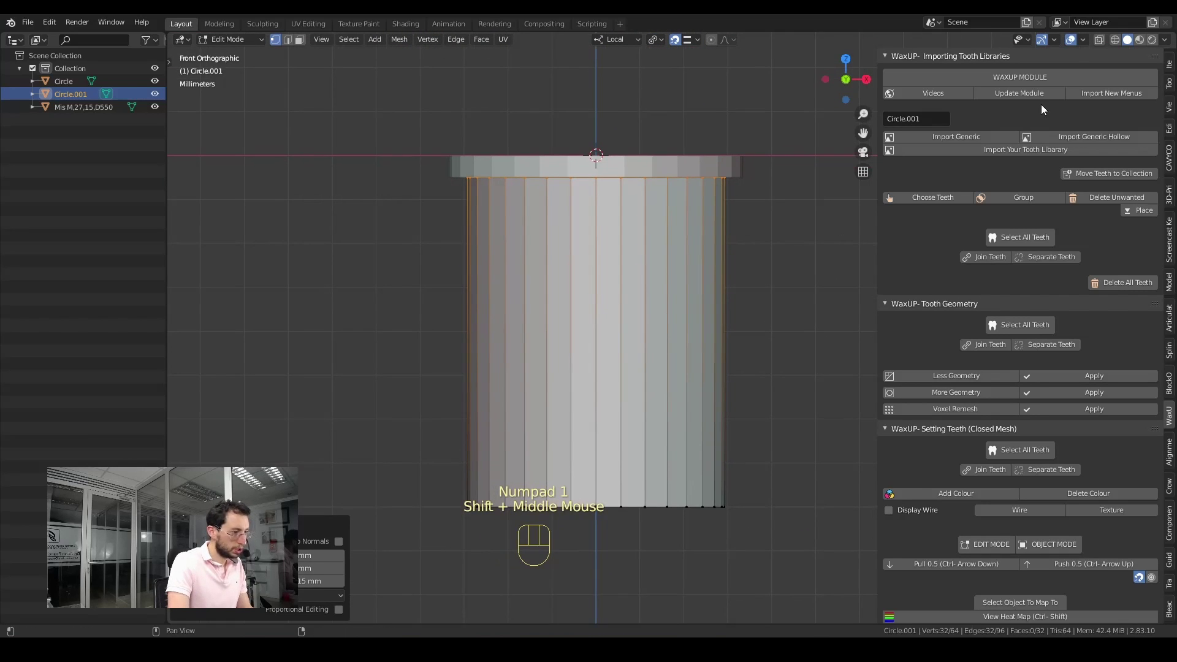
Show Face Orientation overlay, select all tube faces and flip their normals outward
{"action": "left_click_drag", "start_coordinate": [1084, 41], "coordinate": [886, 337]}
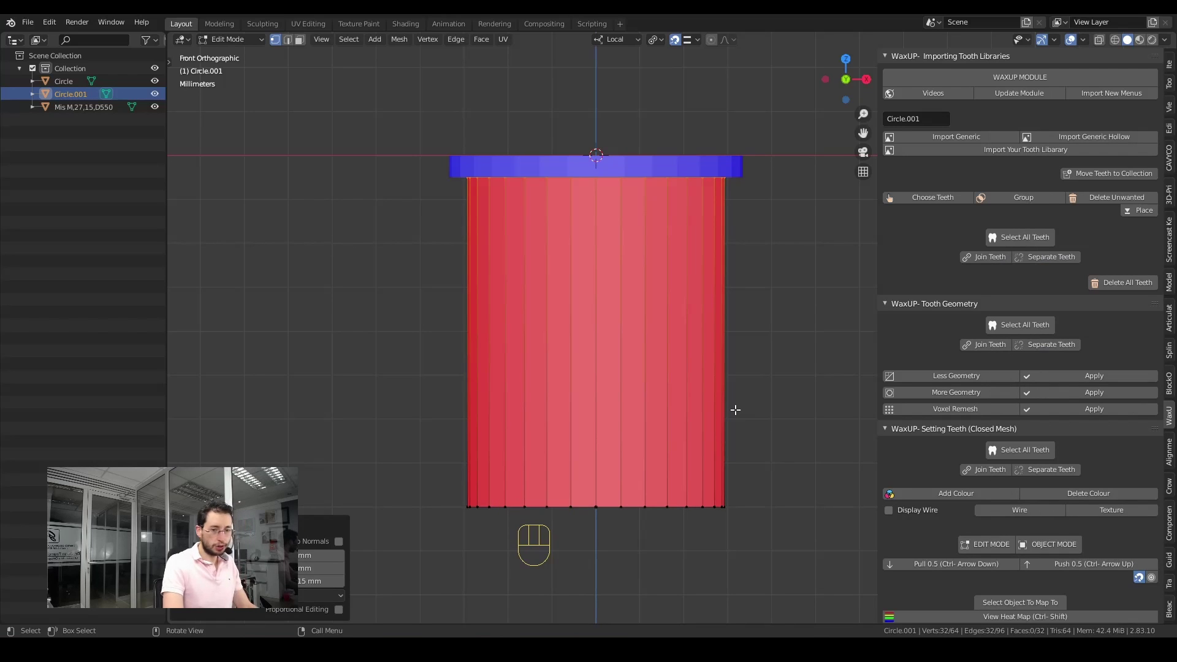
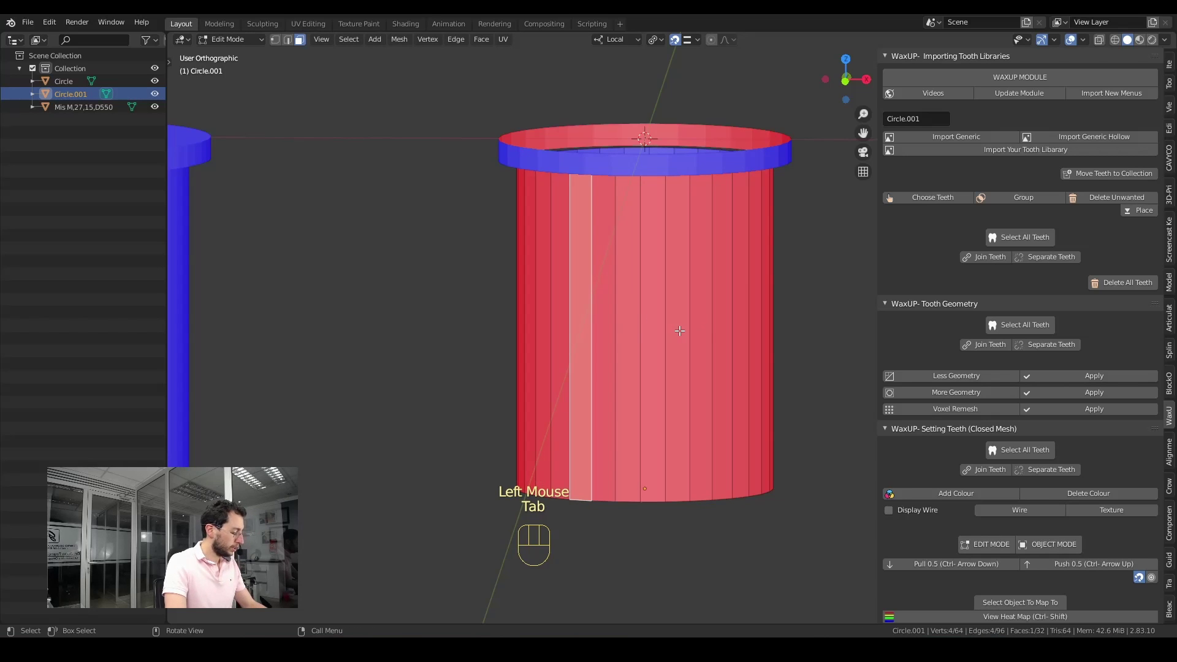
{"action": "key", "text": "a"}
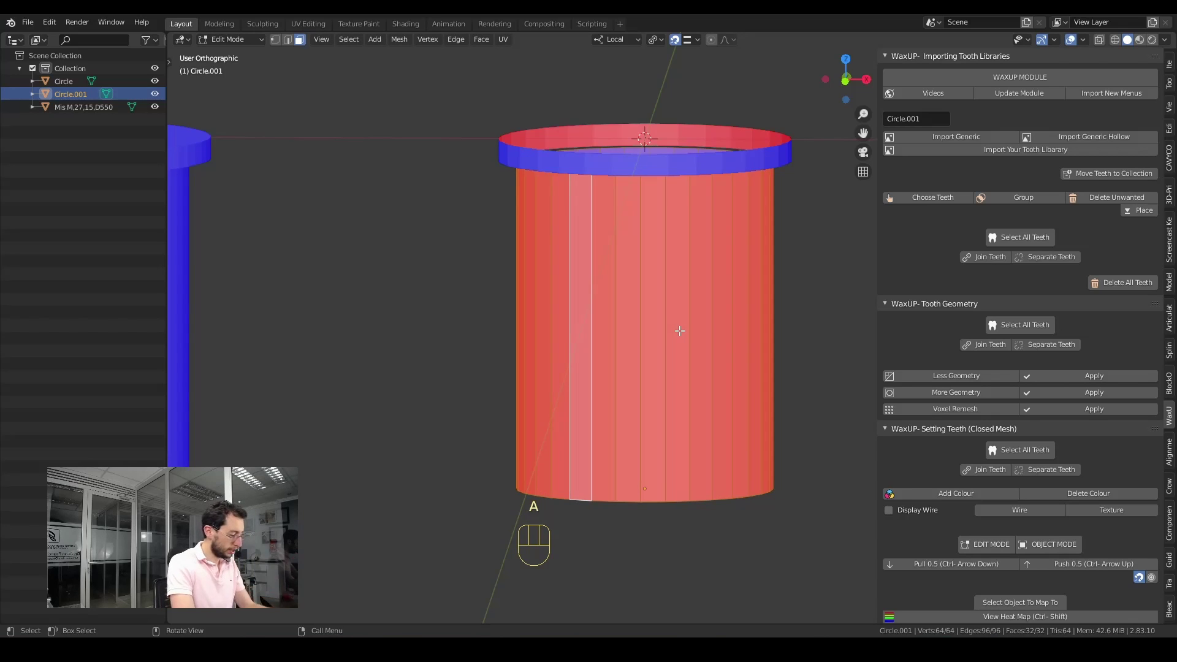
{"action": "key", "text": "alt+n"}
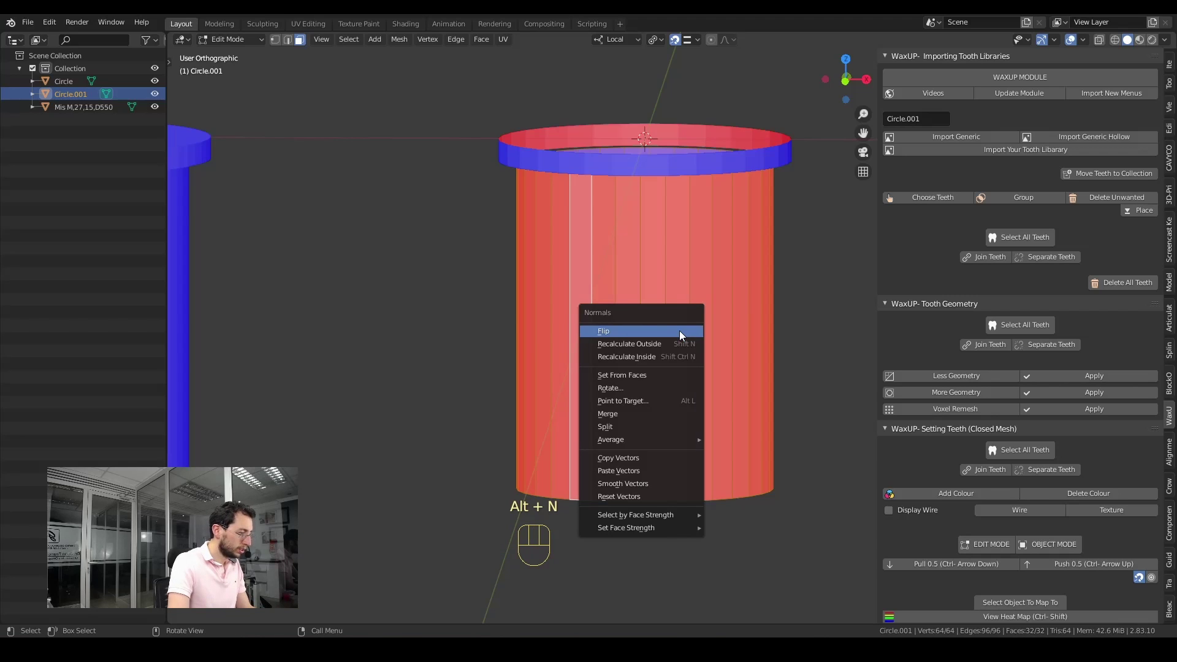
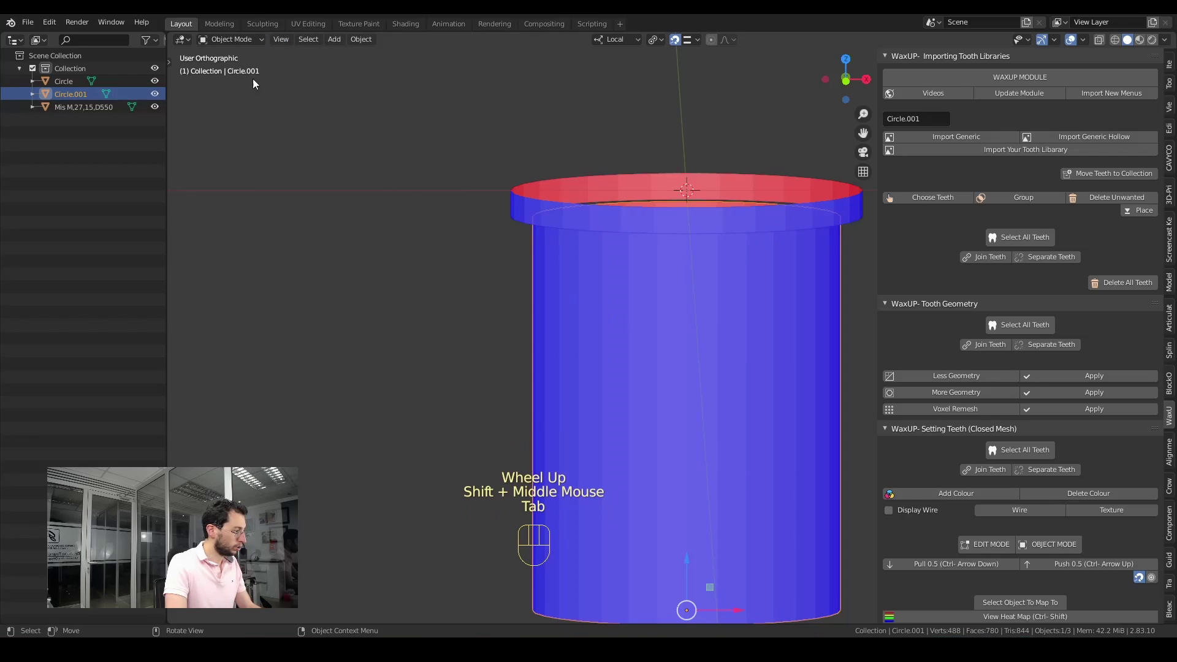
Inspect the band's underside and hide the Face Orientation colouring
{"action": "left_click_drag", "start_coordinate": [571, 336], "coordinate": [522, 340]}
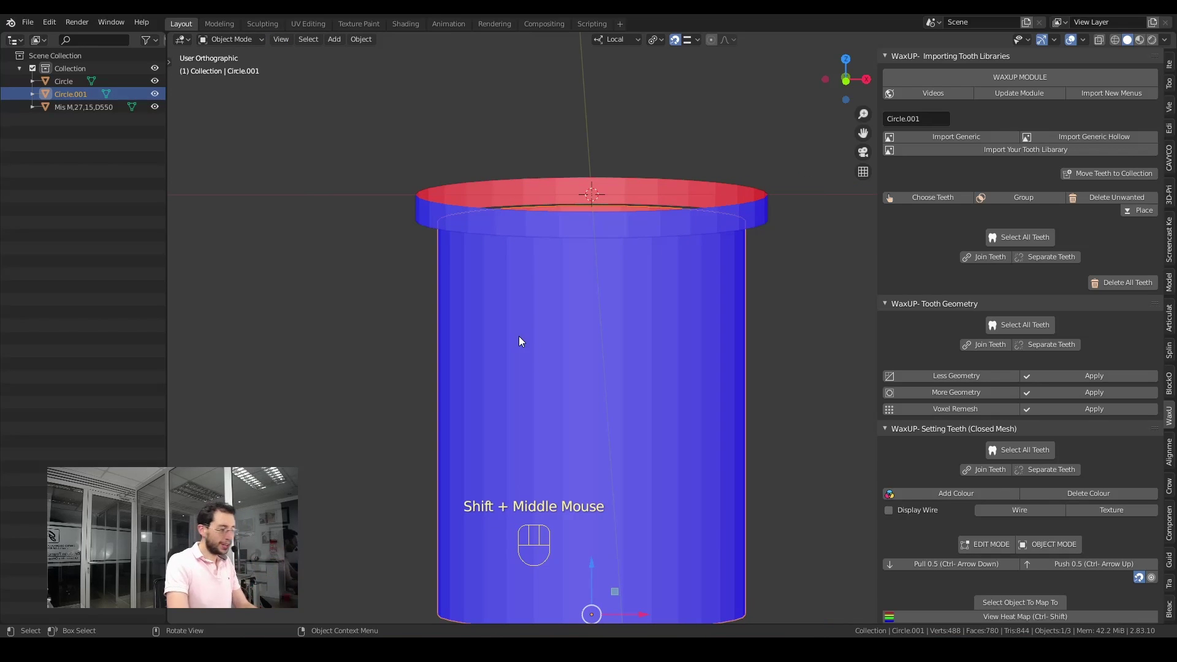
{"action": "left_click_drag", "start_coordinate": [575, 350], "coordinate": [566, 391]}
{"action": "left_click_drag", "start_coordinate": [565, 381], "coordinate": [606, 287]}
{"action": "left_click_drag", "start_coordinate": [610, 340], "coordinate": [614, 383]}
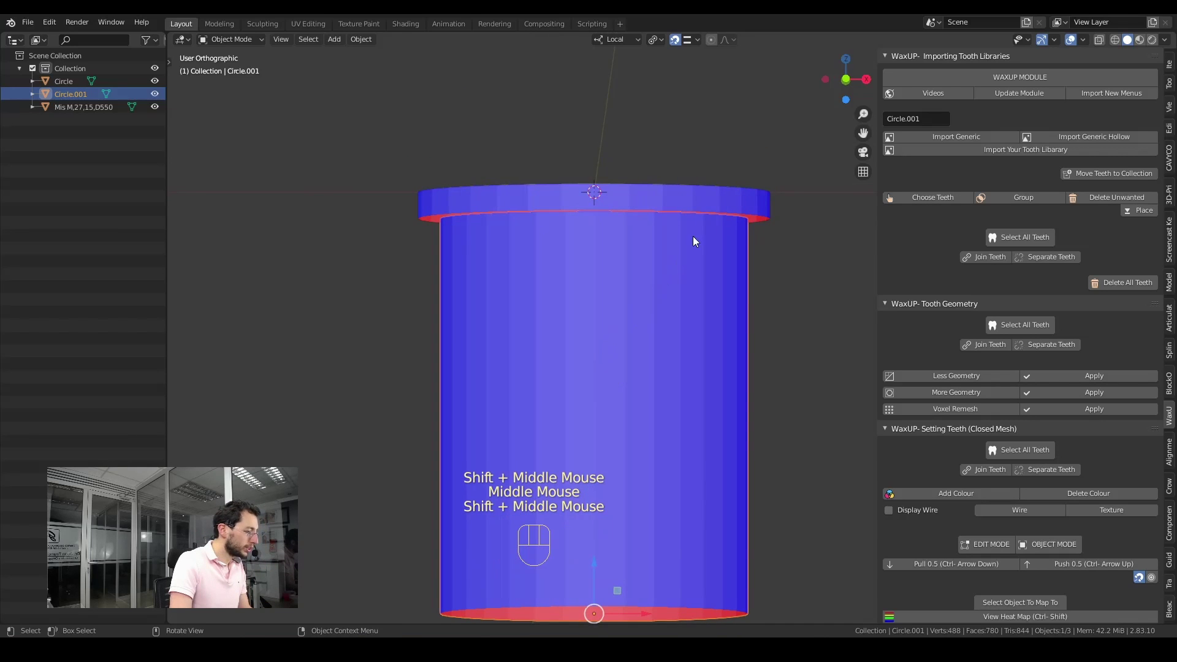
{"action": "left_click", "coordinate": [714, 204]}
{"action": "left_click_drag", "start_coordinate": [1089, 44], "coordinate": [733, 268]}
{"action": "middle_click", "coordinate": [686, 257]}
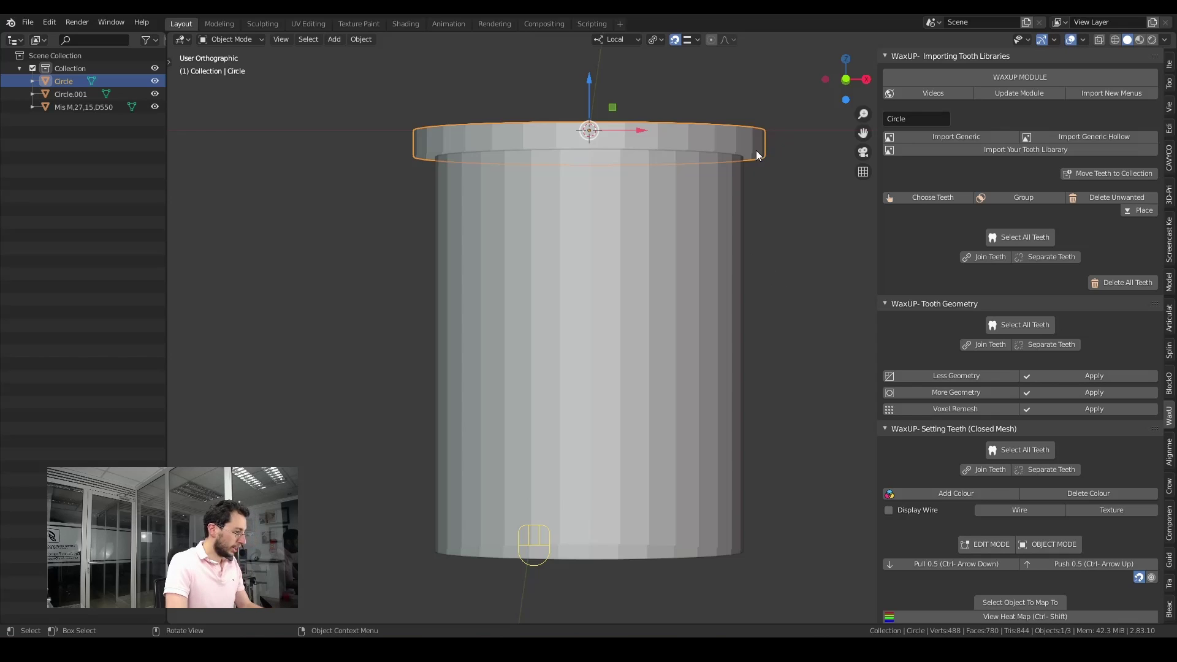
Join the band and tube into a single Circle.001 object with Ctrl+J
{"action": "left_click", "coordinate": [597, 339]}
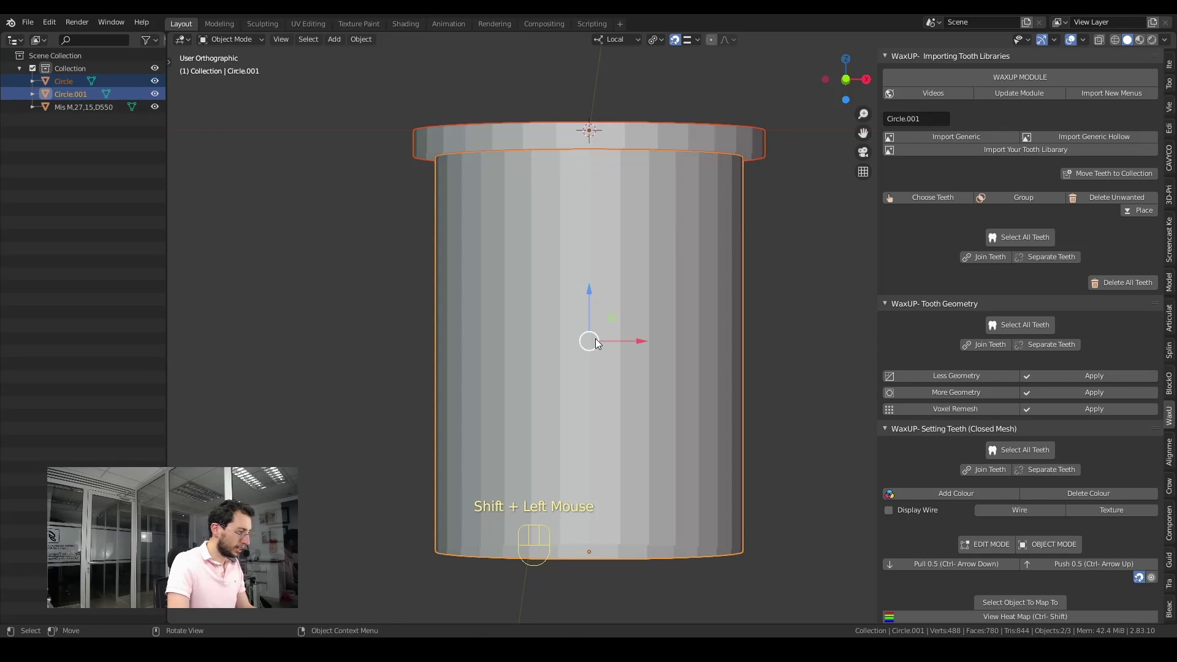
{"action": "key", "text": "ctrl+j"}
Orbit and zoom in to inspect the gap at the sleeve's top rim
{"action": "middle_click", "coordinate": [613, 328]}
{"action": "middle_click", "coordinate": [657, 279]}
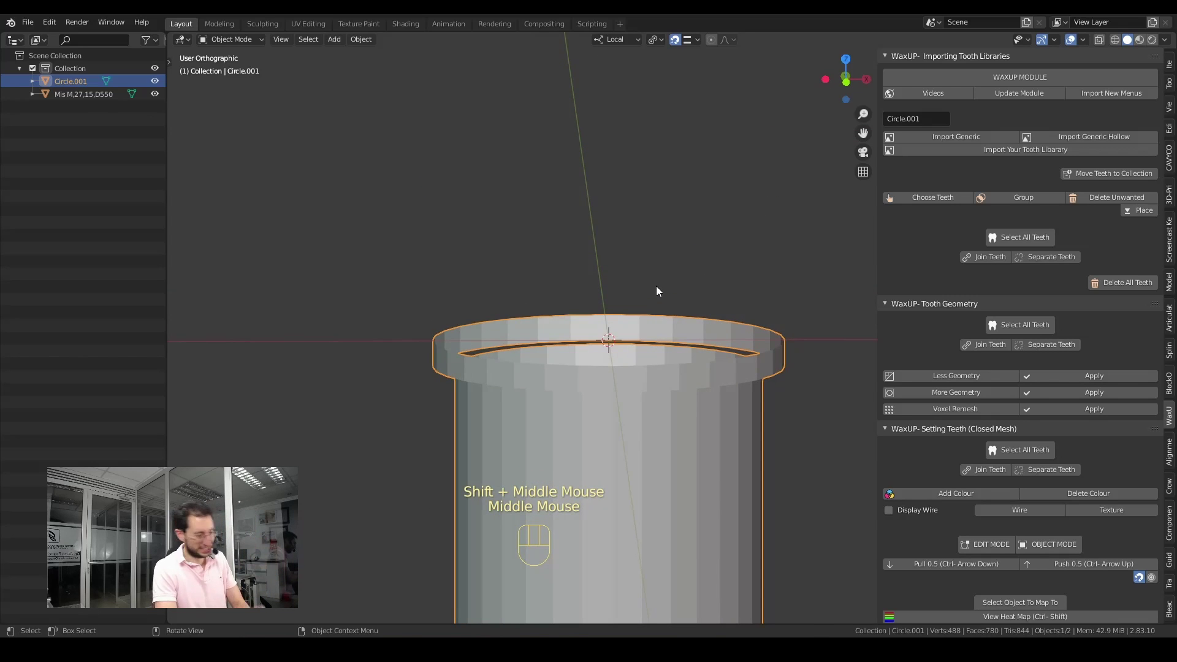
{"action": "scroll", "scroll_direction": "up", "scroll_amount": 3}
{"action": "middle_click", "coordinate": [641, 419]}
{"action": "left_click_drag", "start_coordinate": [646, 423], "coordinate": [618, 337]}
{"action": "left_click_drag", "start_coordinate": [603, 245], "coordinate": [614, 401]}
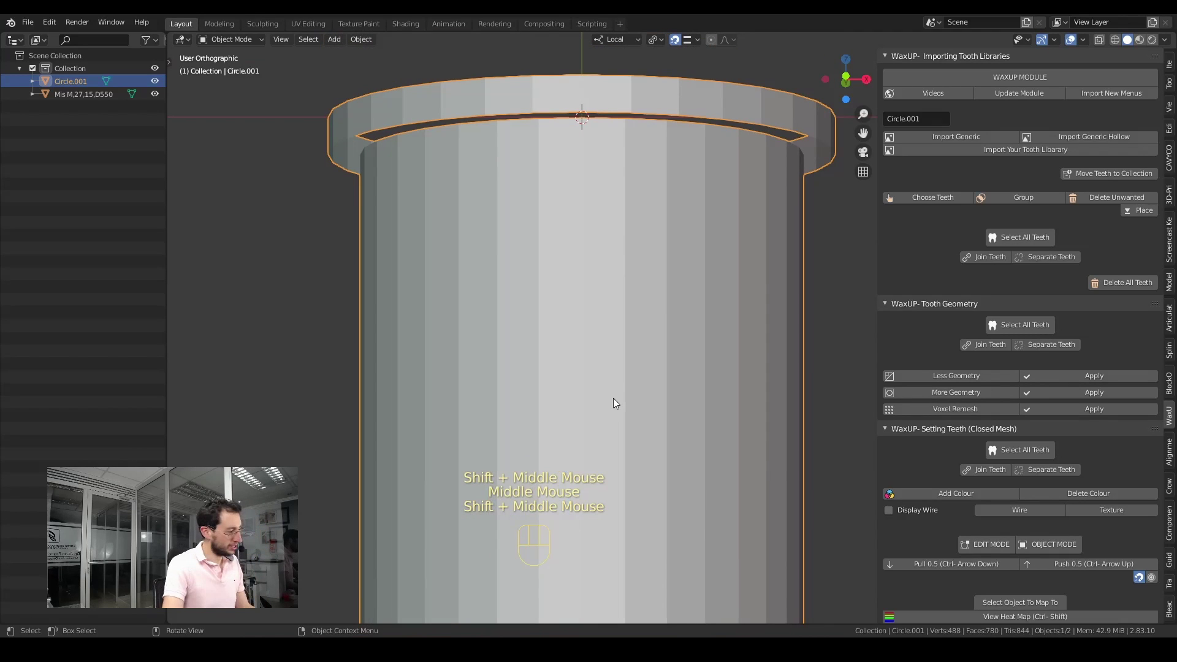
{"action": "left_click_drag", "start_coordinate": [626, 381], "coordinate": [631, 426]}
{"action": "middle_click", "coordinate": [631, 293]}
{"action": "left_click_drag", "start_coordinate": [640, 310], "coordinate": [638, 391]}
{"action": "scroll", "scroll_direction": "up", "scroll_amount": 3}
{"action": "left_click_drag", "start_coordinate": [662, 357], "coordinate": [663, 414]}
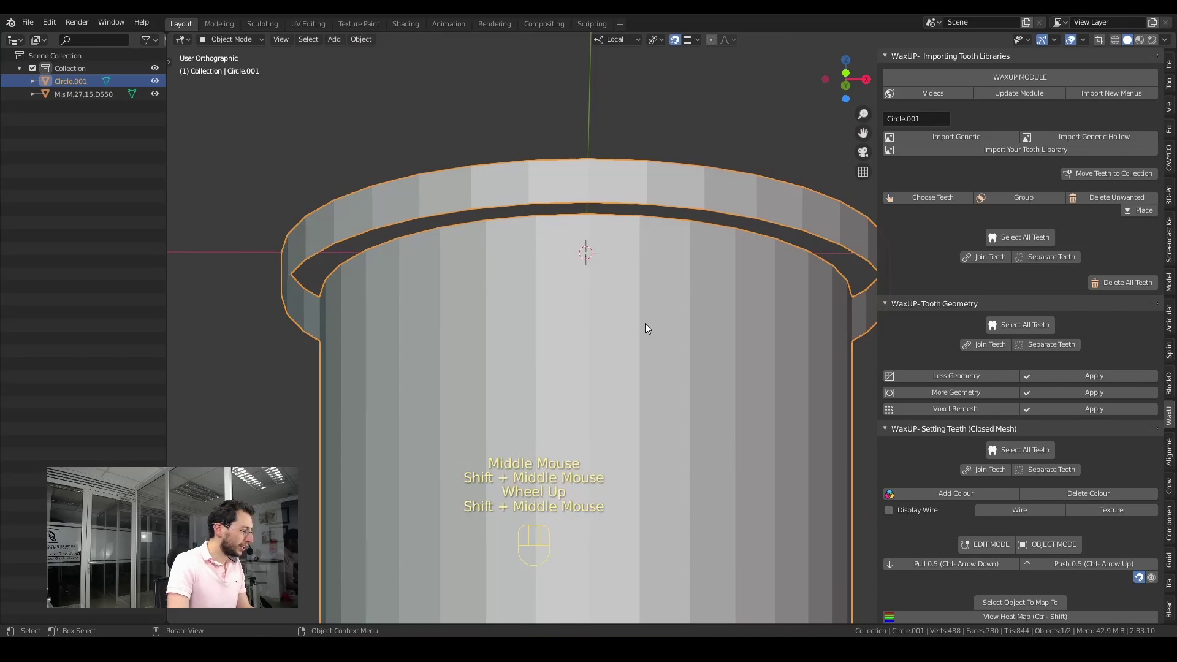
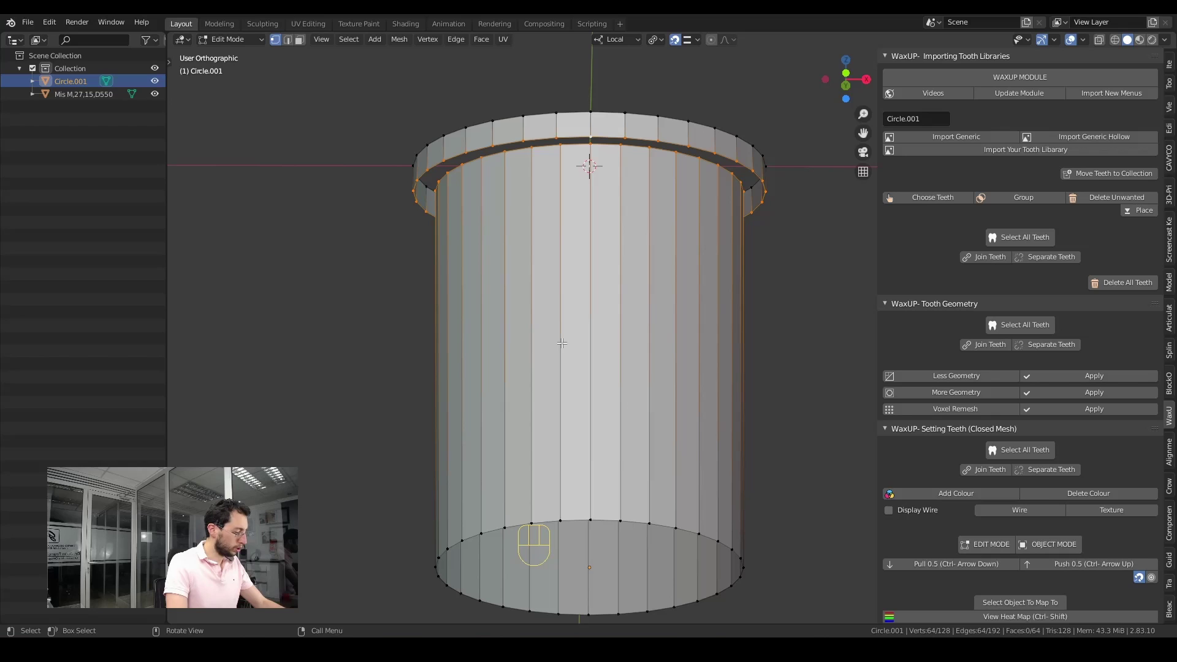
Run Bridge Edge Loops via F3 search to join the two top loops into a stepped rim
{"action": "key", "text": "F3"}
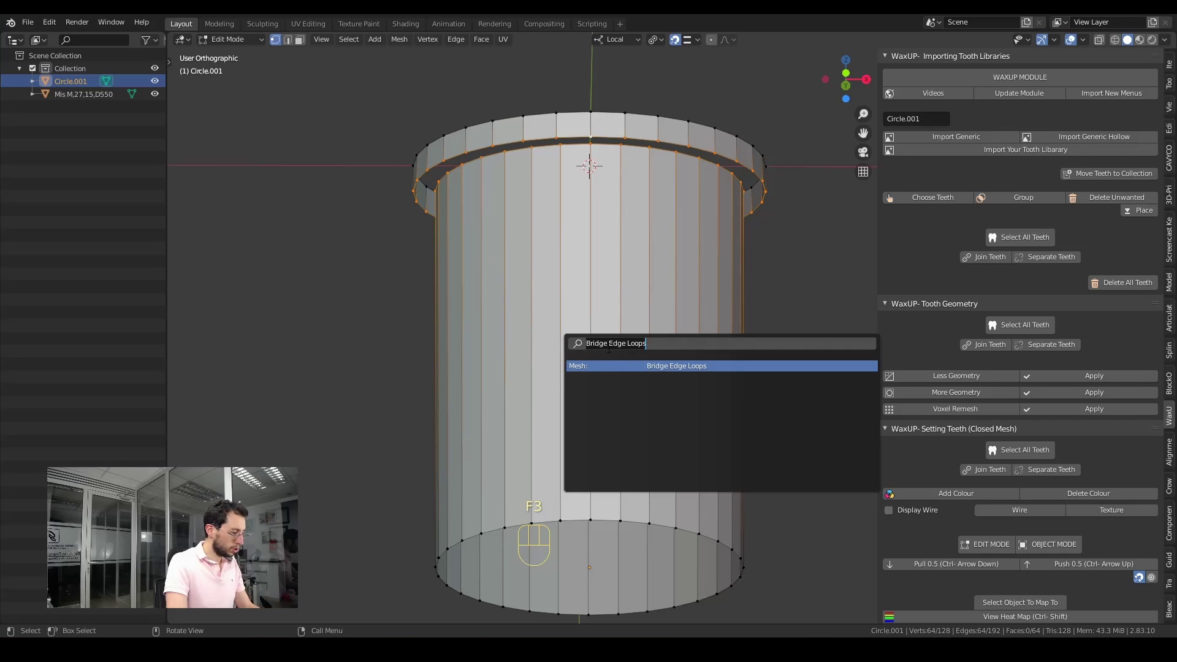
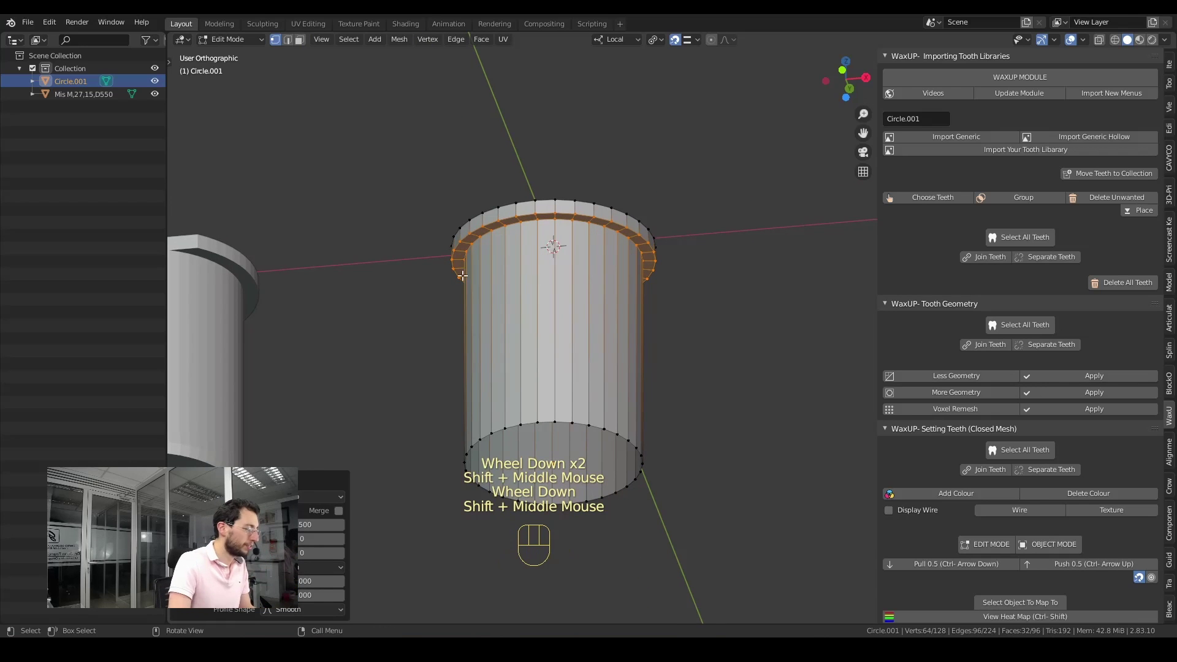
{"action": "key", "text": "Tab"}
Cap the sleeve's open end with a filled face and return to Object Mode
{"action": "left_click_drag", "start_coordinate": [545, 243], "coordinate": [549, 209]}
{"action": "left_click_drag", "start_coordinate": [567, 229], "coordinate": [579, 319]}
{"action": "left_click_drag", "start_coordinate": [608, 395], "coordinate": [630, 224]}
{"action": "scroll", "scroll_direction": "up", "scroll_amount": 3}
{"action": "middle_click", "coordinate": [619, 175]}
{"action": "key", "text": "Tab"}
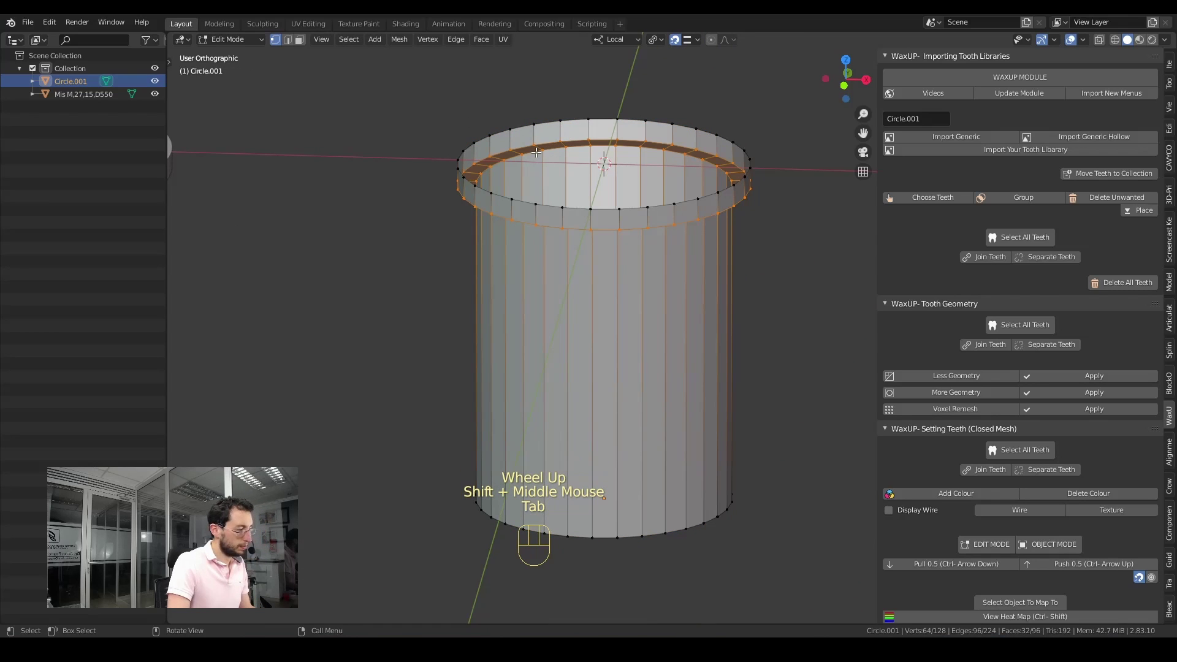
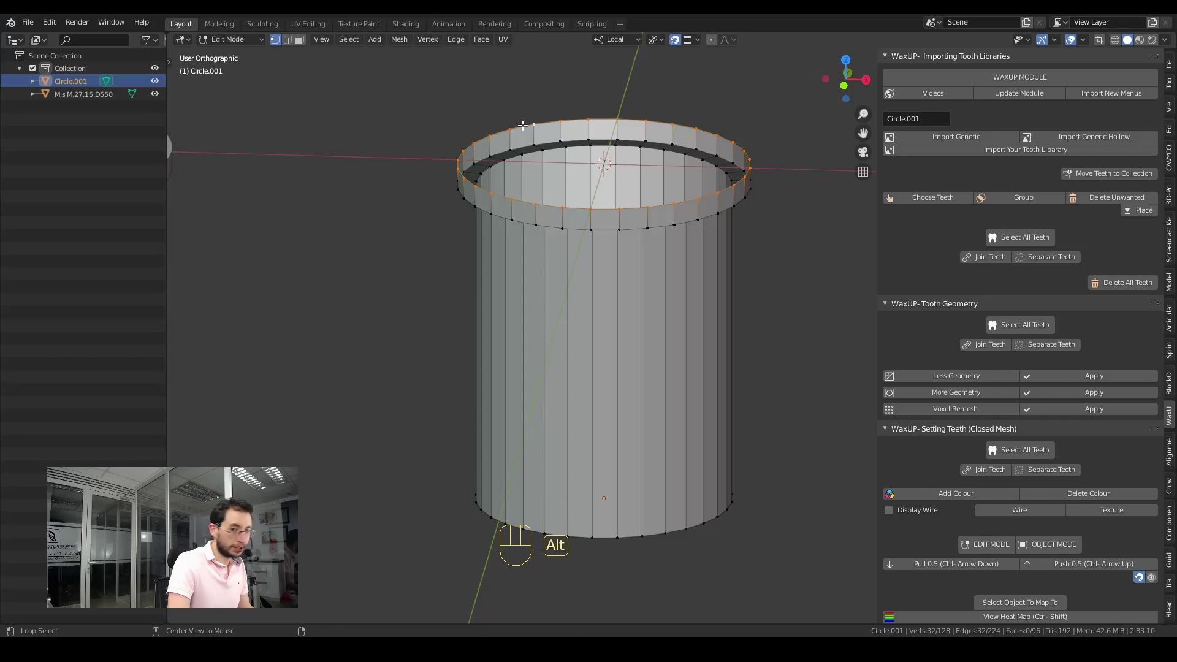
{"action": "key", "text": "f"}
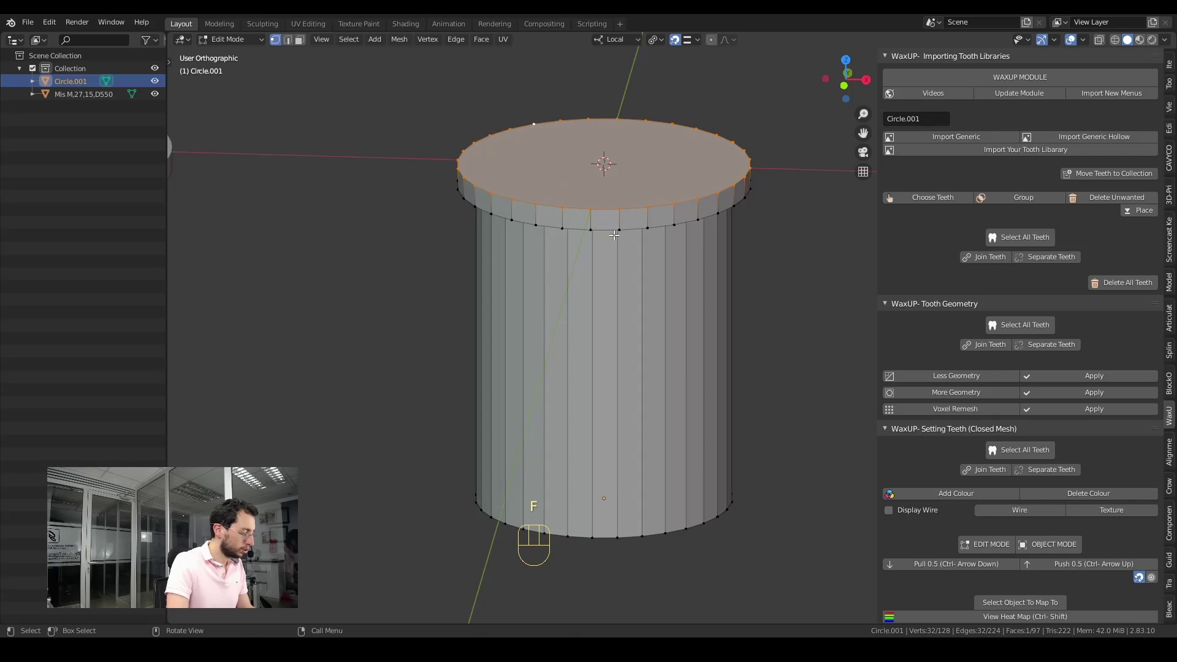
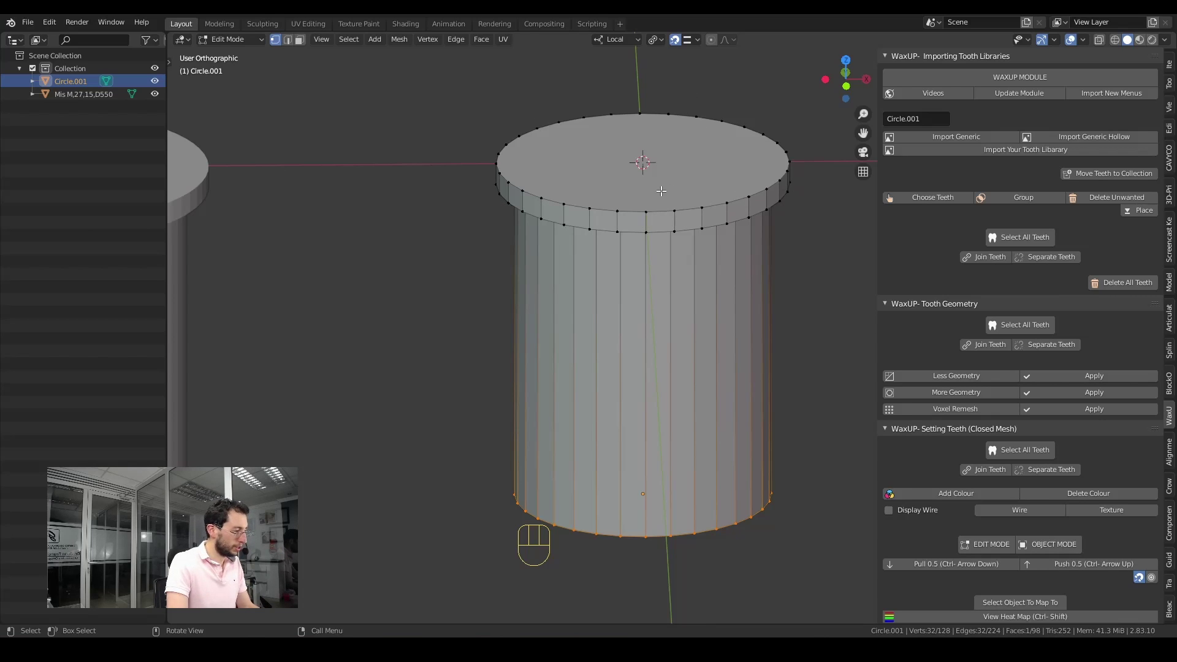
{"action": "key", "text": "Tab"}
Switch to straight Front view and frame the sleeve beside the reference object
{"action": "scroll", "scroll_direction": "down", "scroll_amount": 3}
{"action": "middle_click", "coordinate": [707, 274]}
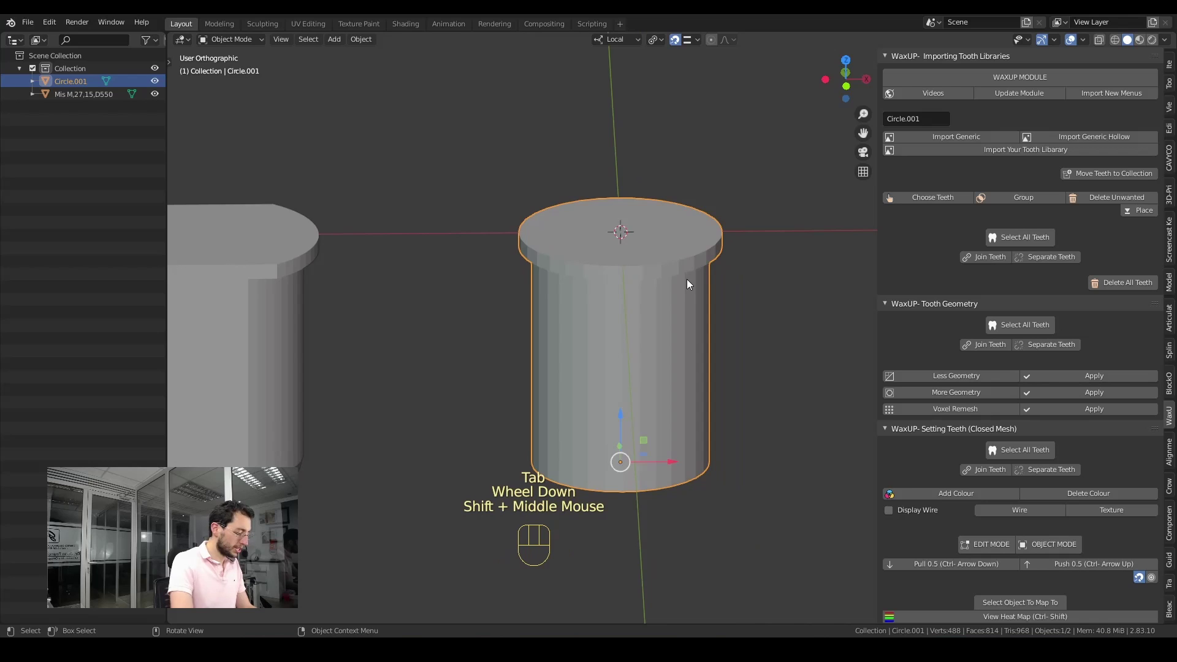
{"action": "key", "text": "KP_1"}
{"action": "scroll", "scroll_direction": "down", "scroll_amount": 3}
{"action": "middle_click", "coordinate": [680, 320]}
{"action": "scroll", "scroll_direction": "up", "scroll_amount": 3}
{"action": "left_click_drag", "start_coordinate": [638, 320], "coordinate": [650, 285]}
{"action": "left_click_drag", "start_coordinate": [642, 317], "coordinate": [653, 350]}
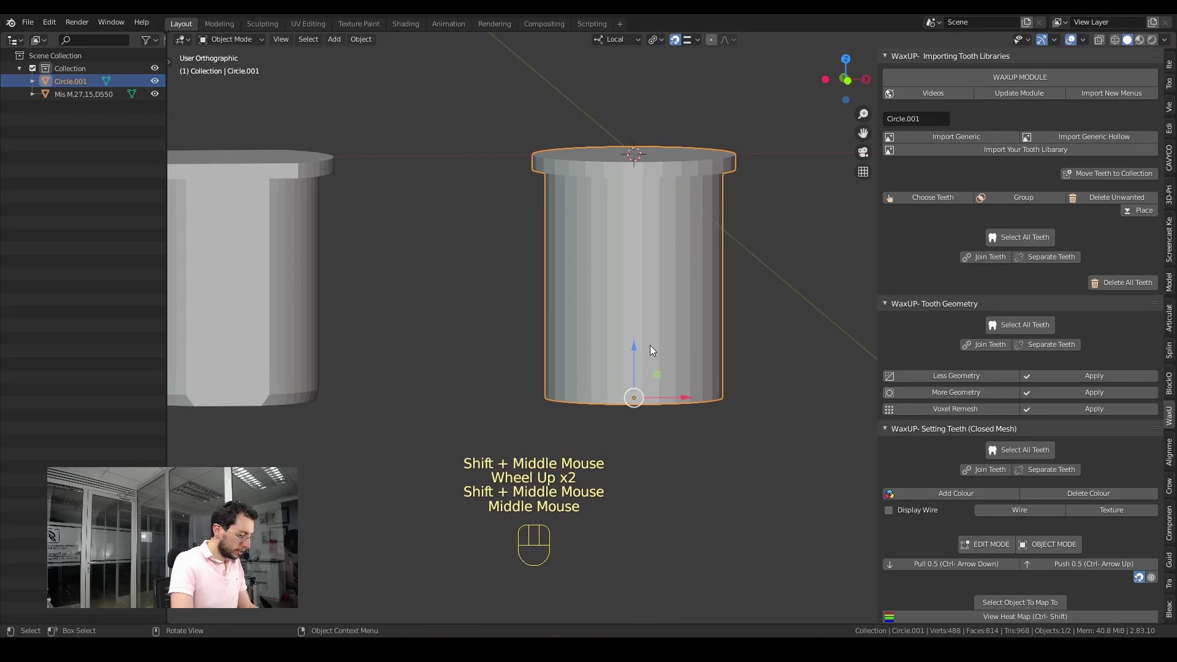
{"action": "key", "text": "KP_1"}
{"action": "scroll", "scroll_direction": "down", "scroll_amount": 3}
{"action": "middle_click", "coordinate": [639, 342]}
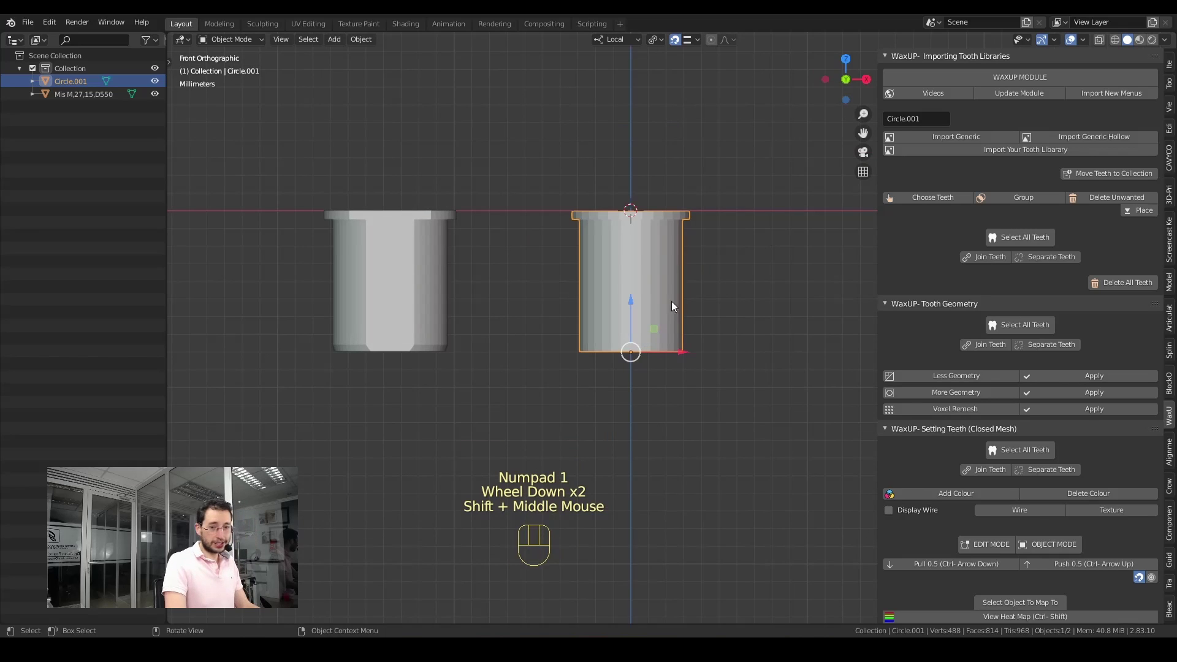
{"action": "middle_click", "coordinate": [651, 288]}
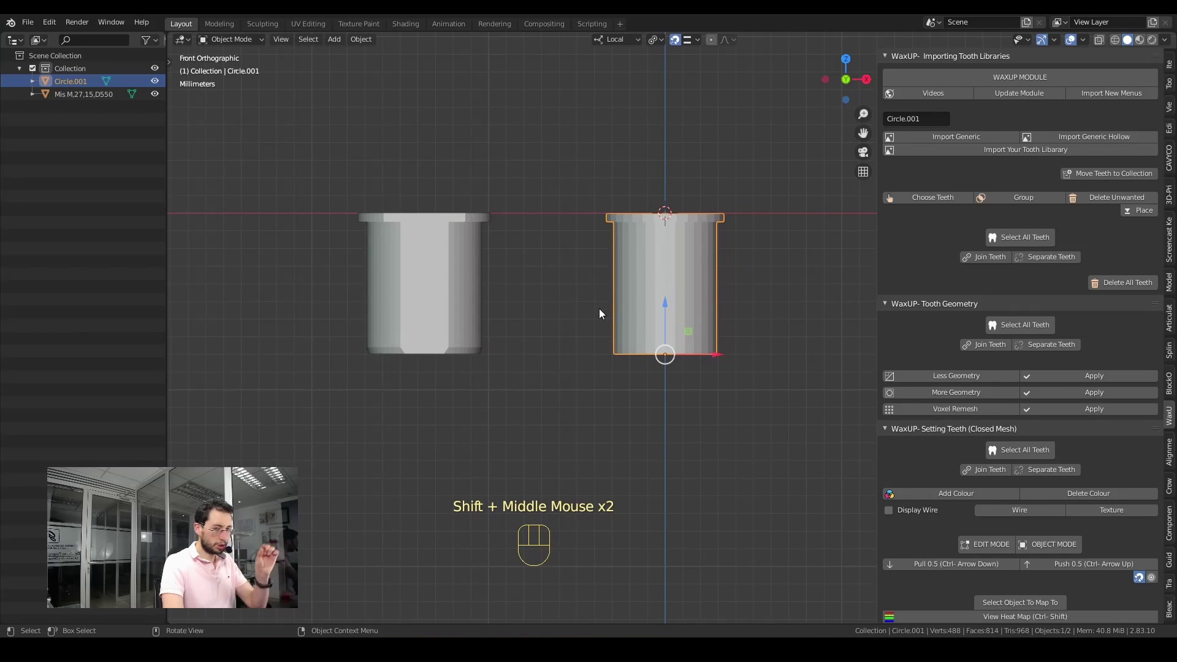
{"action": "scroll", "scroll_direction": "up", "scroll_amount": 3}
Zoom to the reference object's top edge, select it and switch to wireframe shading
{"action": "left_click_drag", "start_coordinate": [563, 315], "coordinate": [605, 317]}
{"action": "scroll", "scroll_direction": "up", "scroll_amount": 3}
{"action": "left_click_drag", "start_coordinate": [596, 334], "coordinate": [671, 365]}
{"action": "middle_click", "coordinate": [549, 220]}
{"action": "scroll", "scroll_direction": "up", "scroll_amount": 3}
{"action": "left_click_drag", "start_coordinate": [642, 309], "coordinate": [680, 334]}
{"action": "scroll", "scroll_direction": "up", "scroll_amount": 3}
{"action": "left_click_drag", "start_coordinate": [693, 246], "coordinate": [571, 317]}
{"action": "left_click", "coordinate": [593, 276]}
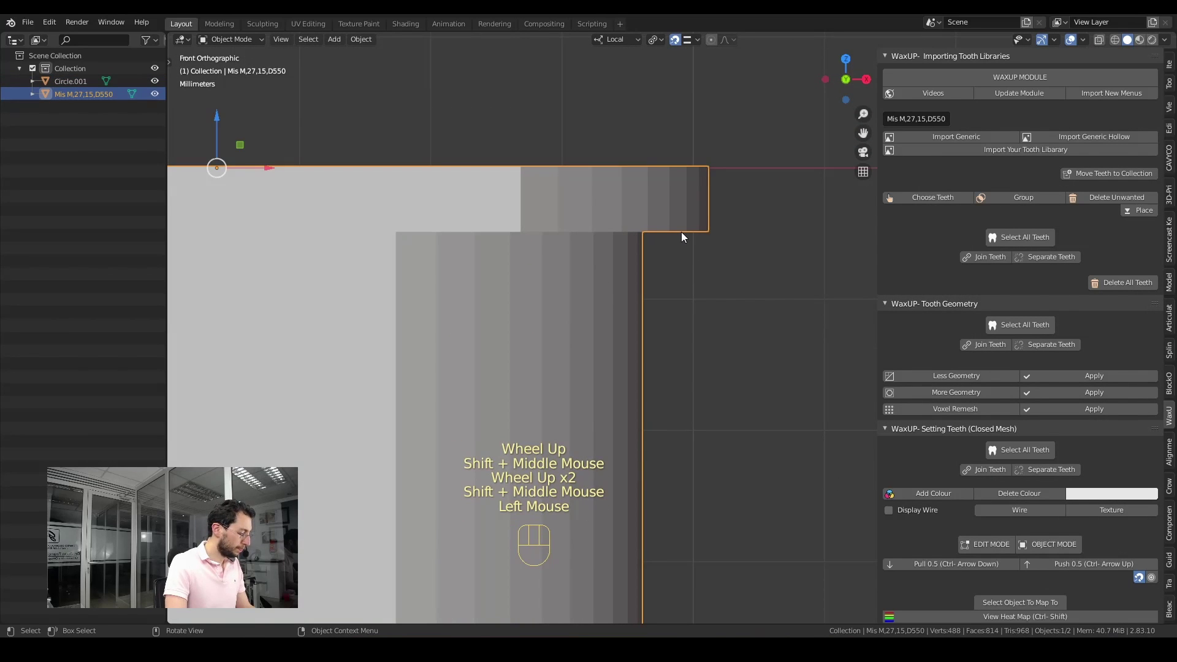
{"action": "key", "text": "z"}
Inspect the reference top rim closely, then bring both objects back into view
{"action": "scroll", "scroll_direction": "up", "scroll_amount": 3}
{"action": "left_click_drag", "start_coordinate": [660, 274], "coordinate": [652, 342]}
{"action": "scroll", "scroll_direction": "up", "scroll_amount": 3}
{"action": "left_click_drag", "start_coordinate": [621, 349], "coordinate": [553, 407]}
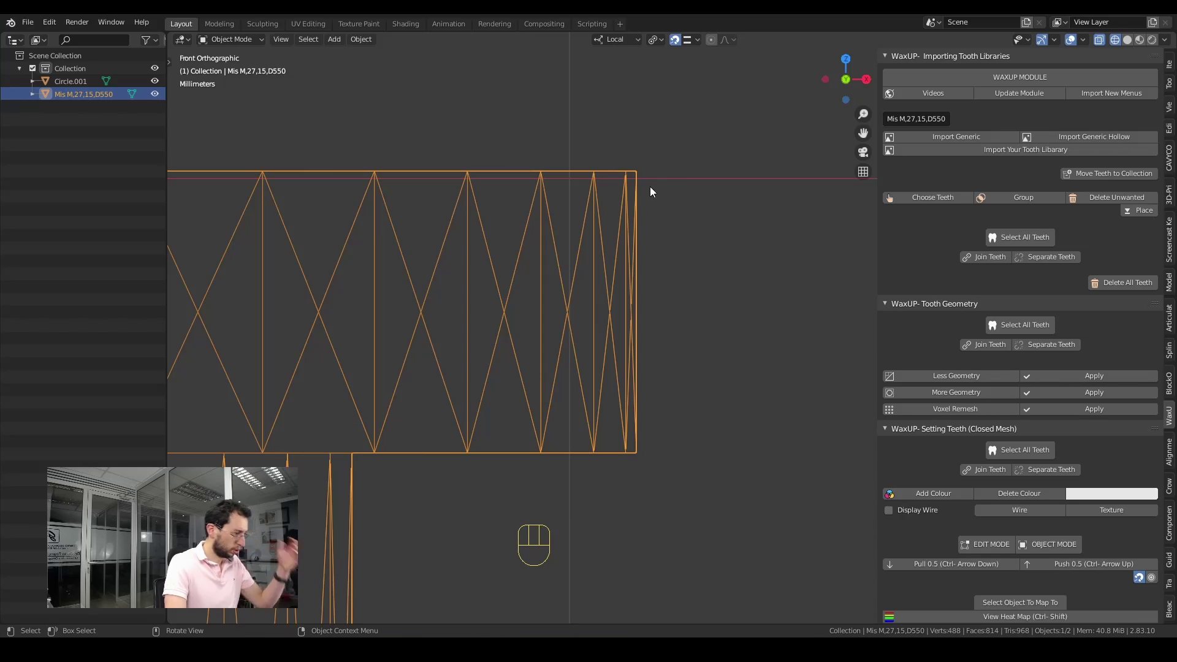
{"action": "scroll", "scroll_direction": "down", "scroll_amount": 3}
{"action": "scroll", "scroll_direction": "down", "scroll_amount": 3}
{"action": "middle_click", "coordinate": [691, 285]}
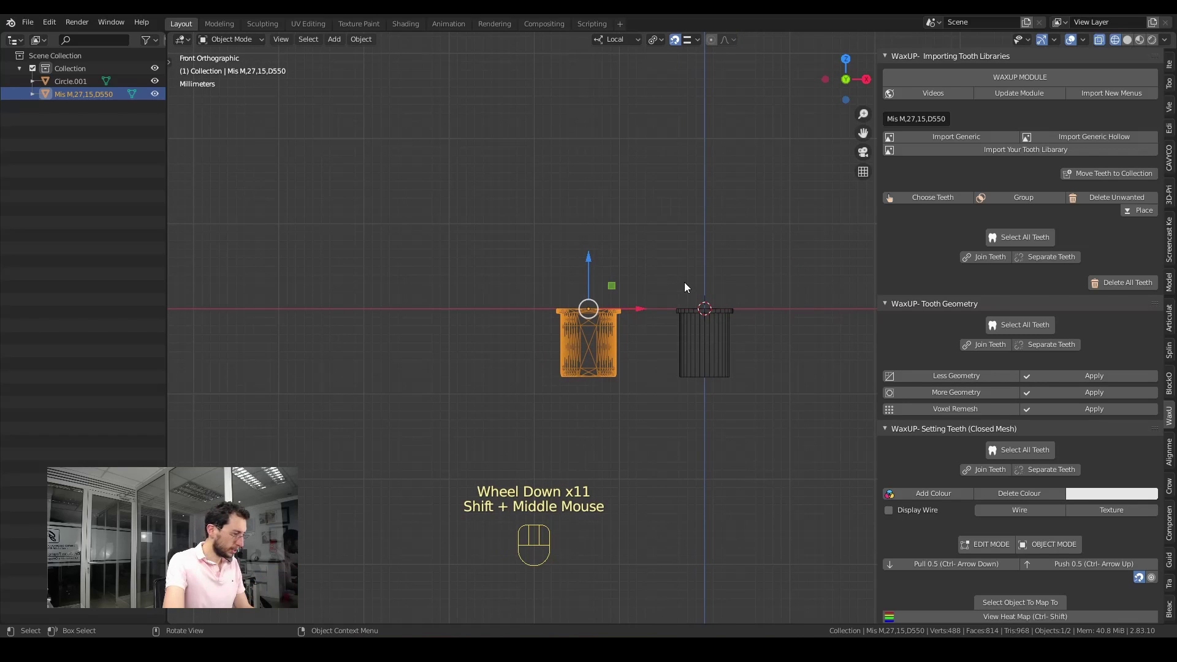
{"action": "scroll", "scroll_direction": "up", "scroll_amount": 3}
{"action": "left_click_drag", "start_coordinate": [731, 320], "coordinate": [669, 311]}
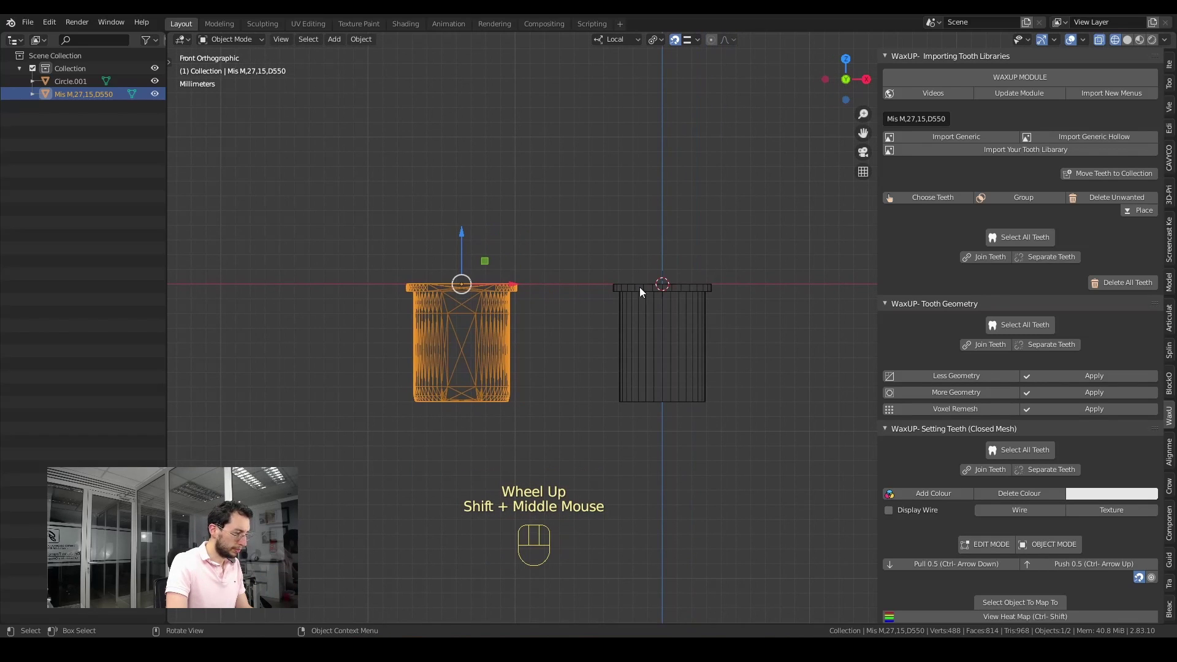
{"action": "scroll", "scroll_direction": "up", "scroll_amount": 3}
Select the sleeve and try a G Z move, cancelling the overshooting attempt
{"action": "left_click", "coordinate": [717, 297]}
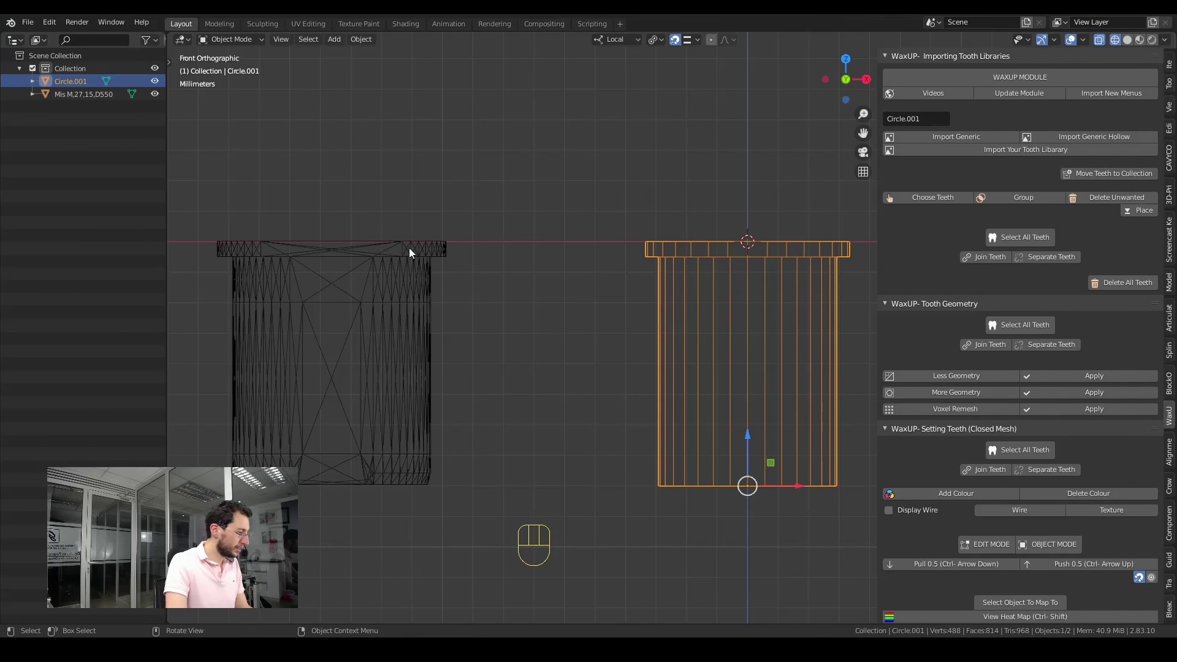
{"action": "scroll", "scroll_direction": "up", "scroll_amount": 3}
{"action": "left_click_drag", "start_coordinate": [514, 299], "coordinate": [569, 300]}
{"action": "scroll", "scroll_direction": "down", "scroll_amount": 3}
{"action": "middle_click", "coordinate": [545, 269]}
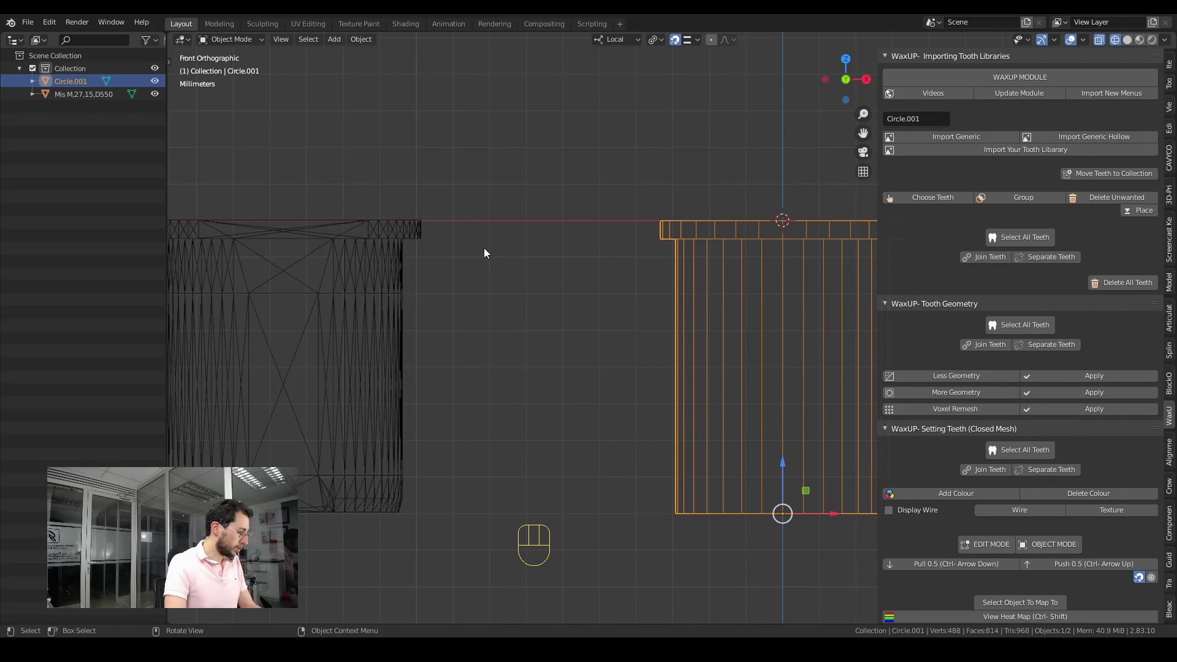
{"action": "key", "text": "g"}
{"action": "key", "text": "z"}
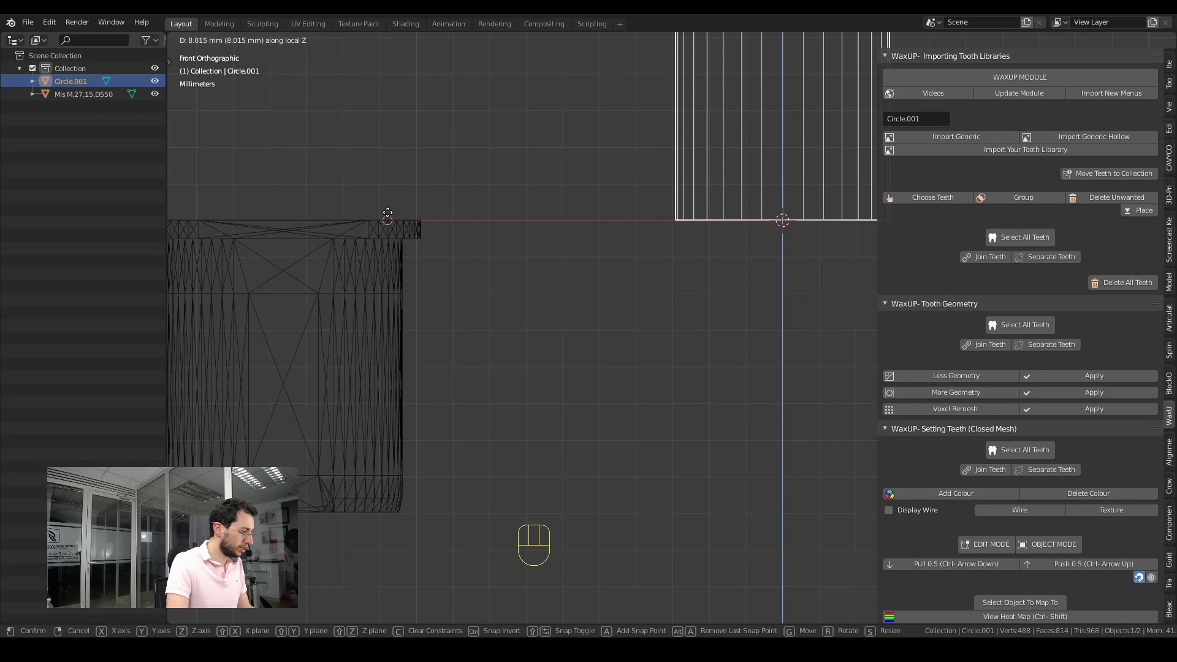
{"action": "right_click", "coordinate": [407, 223]}
{"action": "left_click_drag", "start_coordinate": [695, 44], "coordinate": [328, 312]}
Move the sleeve along Z until its top snaps flush with the reference object's top
{"action": "key", "text": "g"}
{"action": "key", "text": "z"}
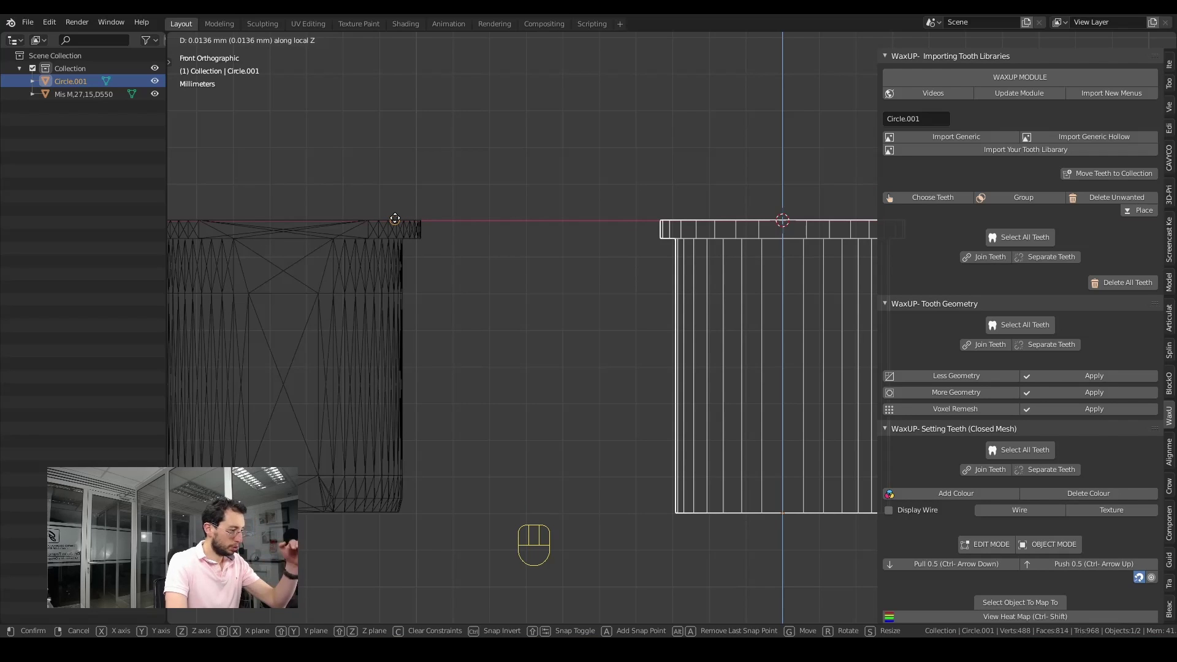
{"action": "left_click_drag", "start_coordinate": [396, 219], "coordinate": [468, 296]}
{"action": "scroll", "scroll_direction": "down", "scroll_amount": 3}
{"action": "middle_click", "coordinate": [520, 299]}
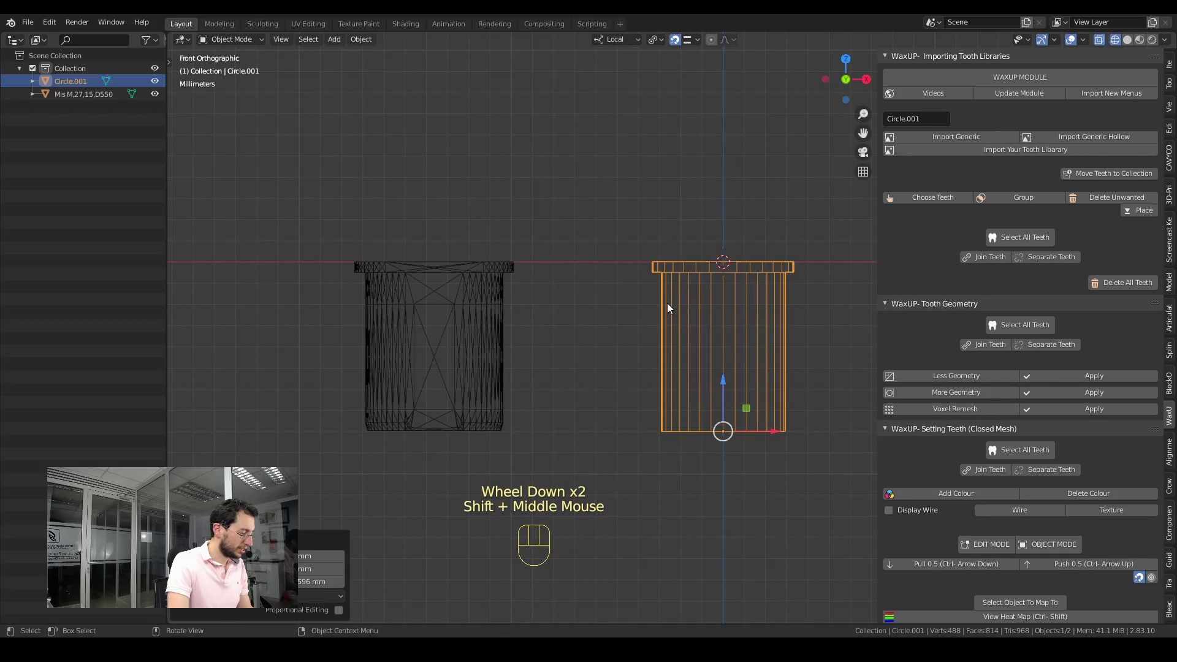
{"action": "scroll", "scroll_direction": "up", "scroll_amount": 3}
{"action": "middle_click", "coordinate": [673, 297]}
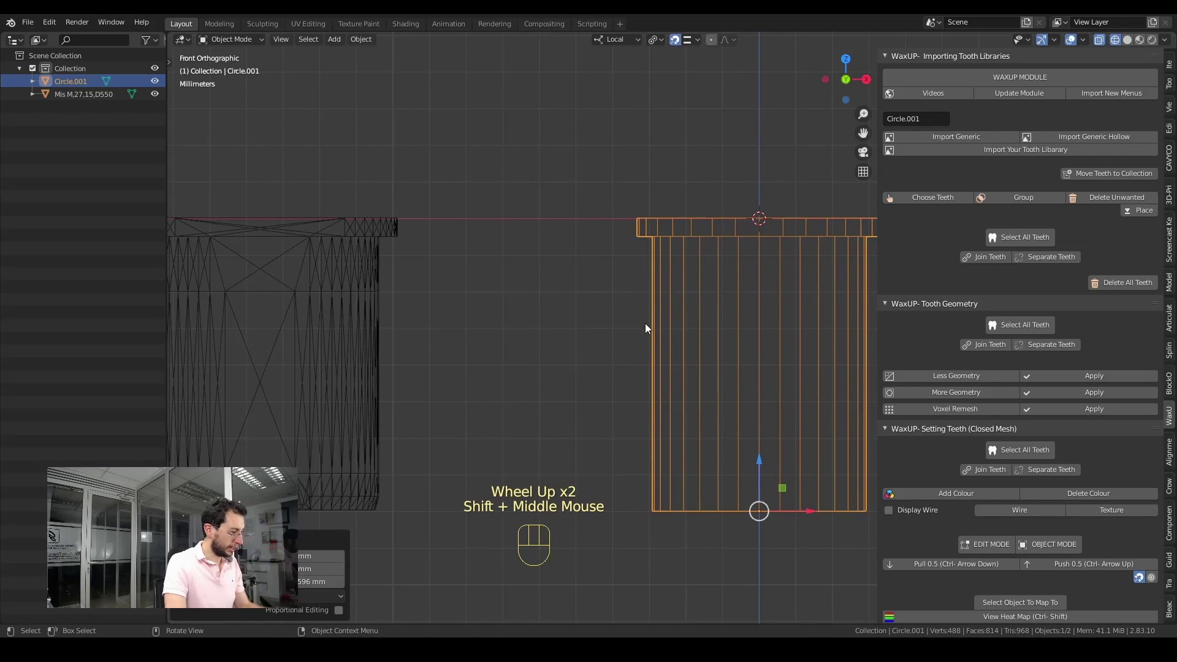
{"action": "left_click_drag", "start_coordinate": [658, 317], "coordinate": [629, 317]}
Return to solid shading and zoom in on the sleeve's top flange
{"action": "scroll", "scroll_direction": "up", "scroll_amount": 3}
{"action": "key", "text": "z"}
{"action": "middle_click", "coordinate": [664, 320]}
{"action": "left_click", "coordinate": [645, 333]}
{"action": "scroll", "scroll_direction": "down", "scroll_amount": 3}
{"action": "left_click_drag", "start_coordinate": [688, 351], "coordinate": [682, 307]}
{"action": "scroll", "scroll_direction": "up", "scroll_amount": 3}
{"action": "left_click_drag", "start_coordinate": [672, 426], "coordinate": [672, 384]}
{"action": "left_click_drag", "start_coordinate": [674, 488], "coordinate": [693, 434]}
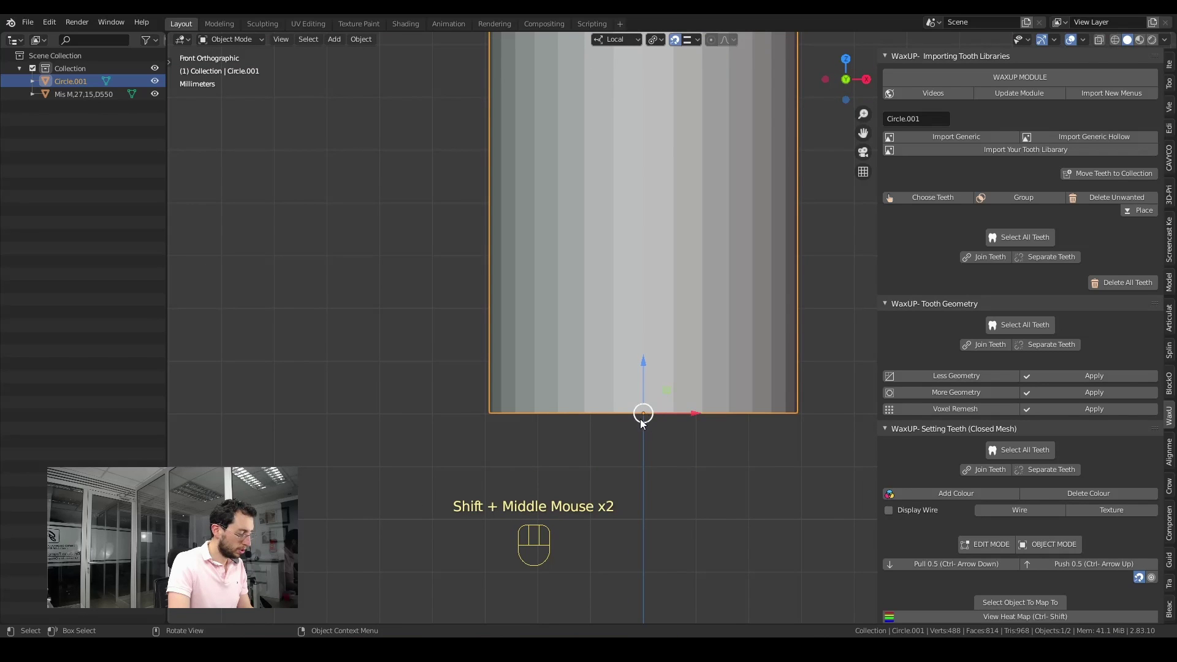
{"action": "left_click_drag", "start_coordinate": [666, 332], "coordinate": [647, 299]}
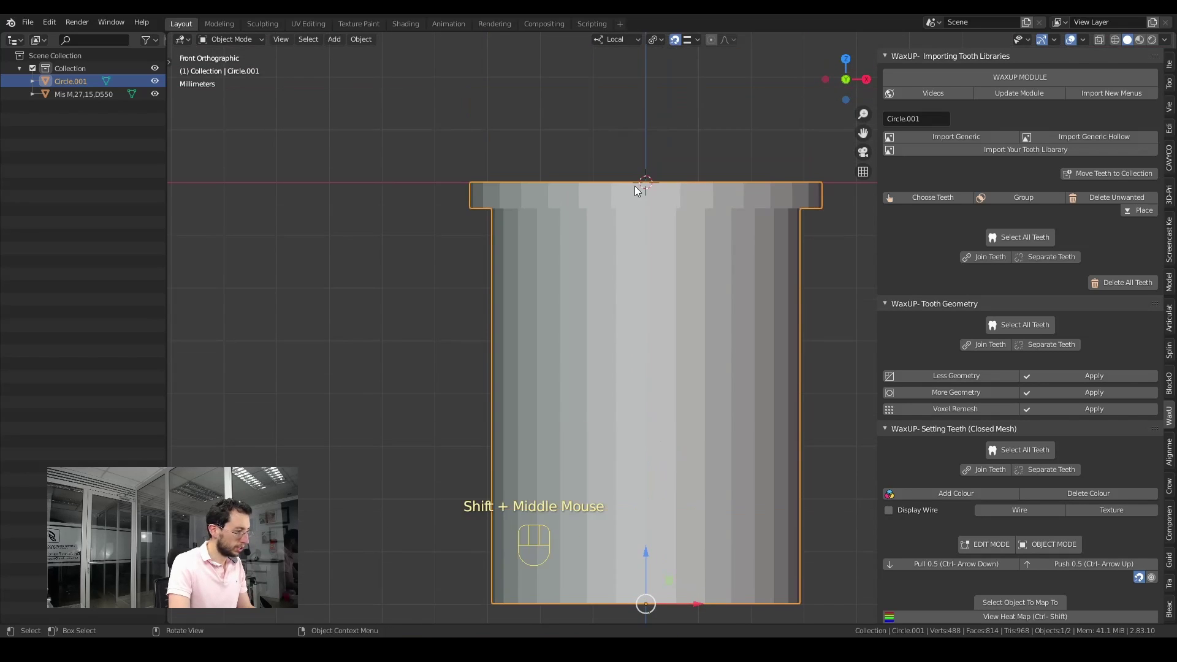
{"action": "left_click_drag", "start_coordinate": [642, 284], "coordinate": [629, 348]}
{"action": "scroll", "scroll_direction": "up", "scroll_amount": 3}
{"action": "middle_click", "coordinate": [626, 316]}
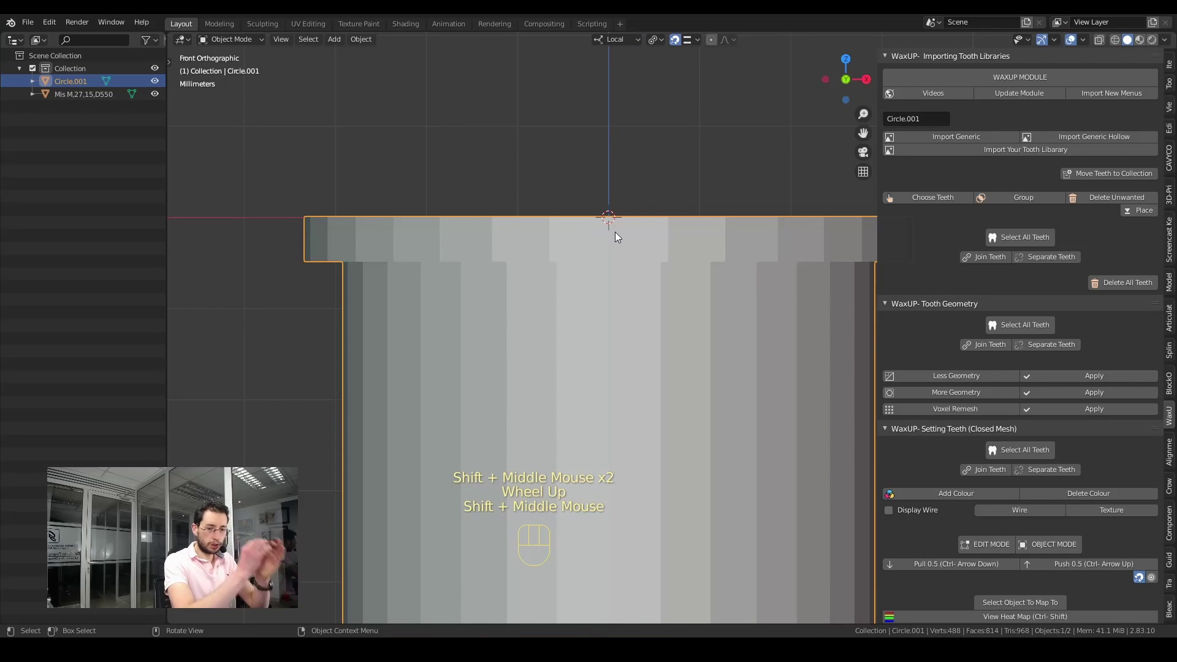
Set Circle.001's origin to the 3D cursor at world centre and pan out to both objects
{"action": "left_click_drag", "start_coordinate": [675, 369], "coordinate": [626, 329]}
{"action": "left_click_drag", "start_coordinate": [556, 266], "coordinate": [654, 295]}
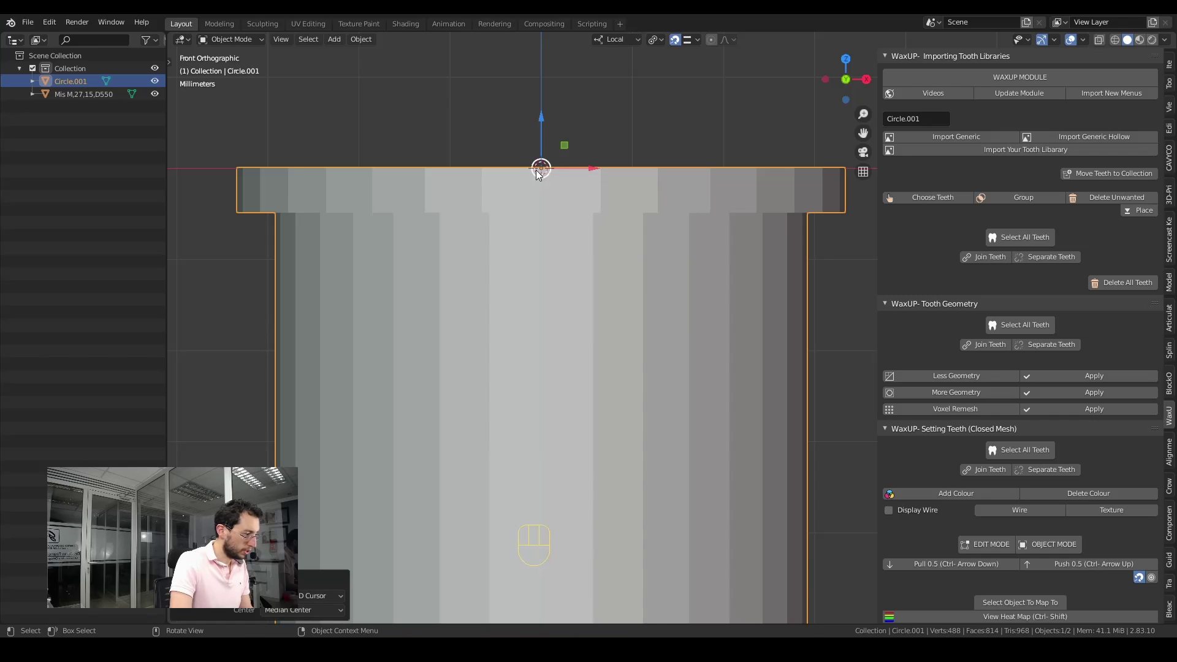
{"action": "scroll", "scroll_direction": "down", "scroll_amount": 3}
{"action": "left_click_drag", "start_coordinate": [654, 262], "coordinate": [701, 235]}
{"action": "scroll", "scroll_direction": "down", "scroll_amount": 3}
{"action": "middle_click", "coordinate": [656, 279]}
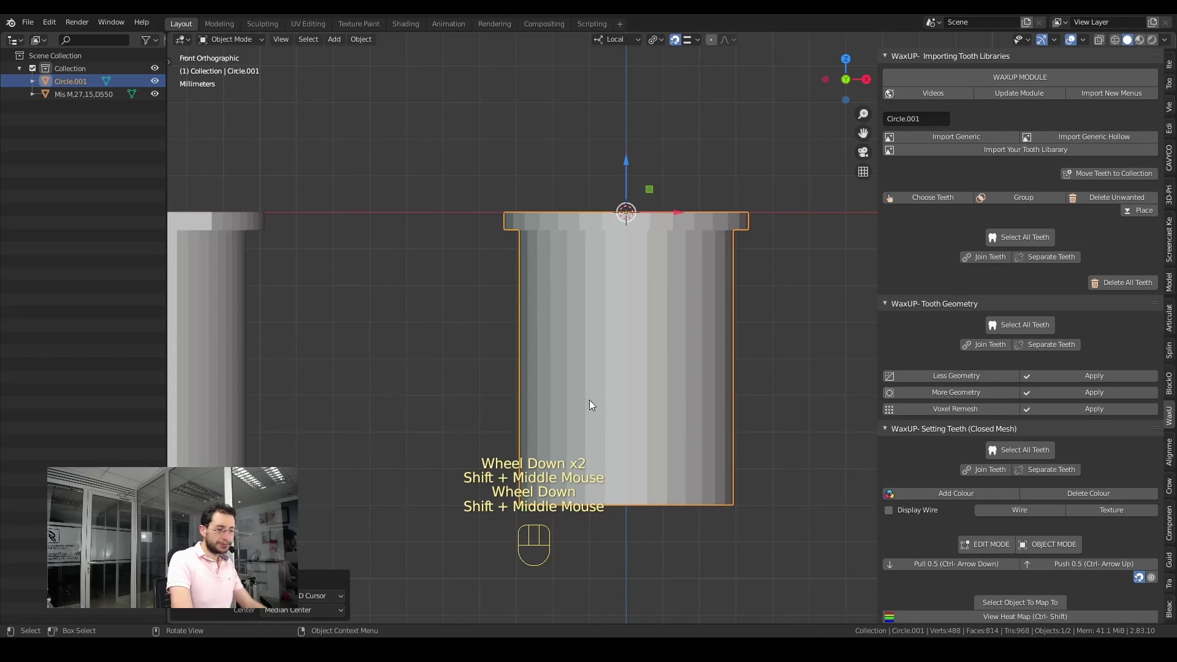